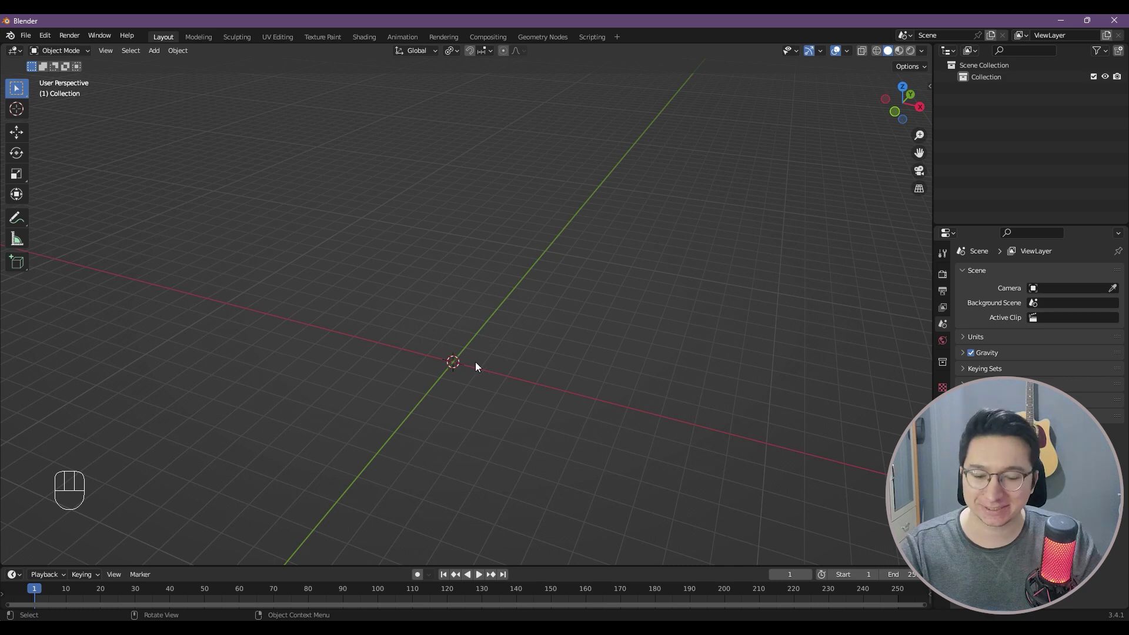
Add a Cube mesh from the Add menu and enter Edit Mode on it
key(shift+a)
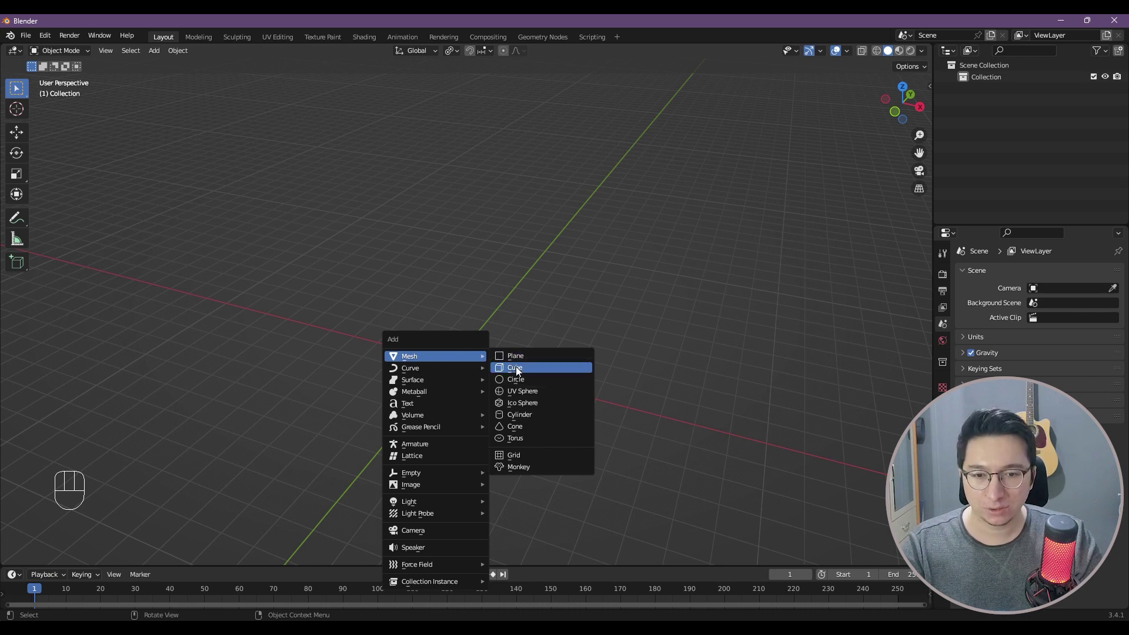
scroll(up, 3)
click(175, 434)
drag(486, 354, 468, 343)
key(Tab)
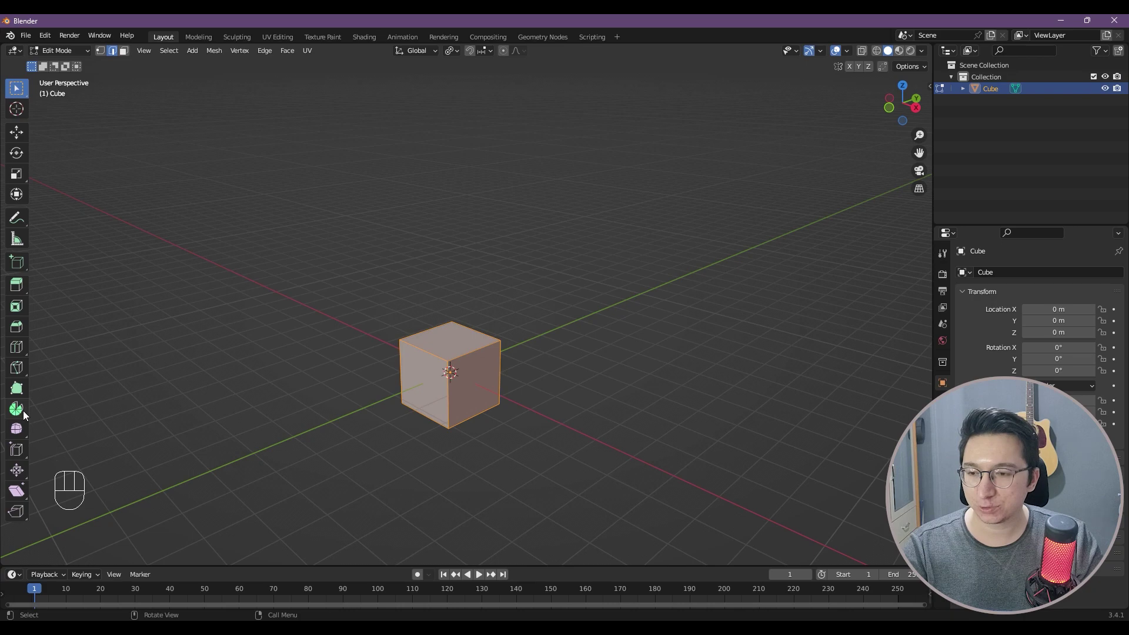
Activate the Spin tool on the cube and view it straight from the front
click(27, 412)
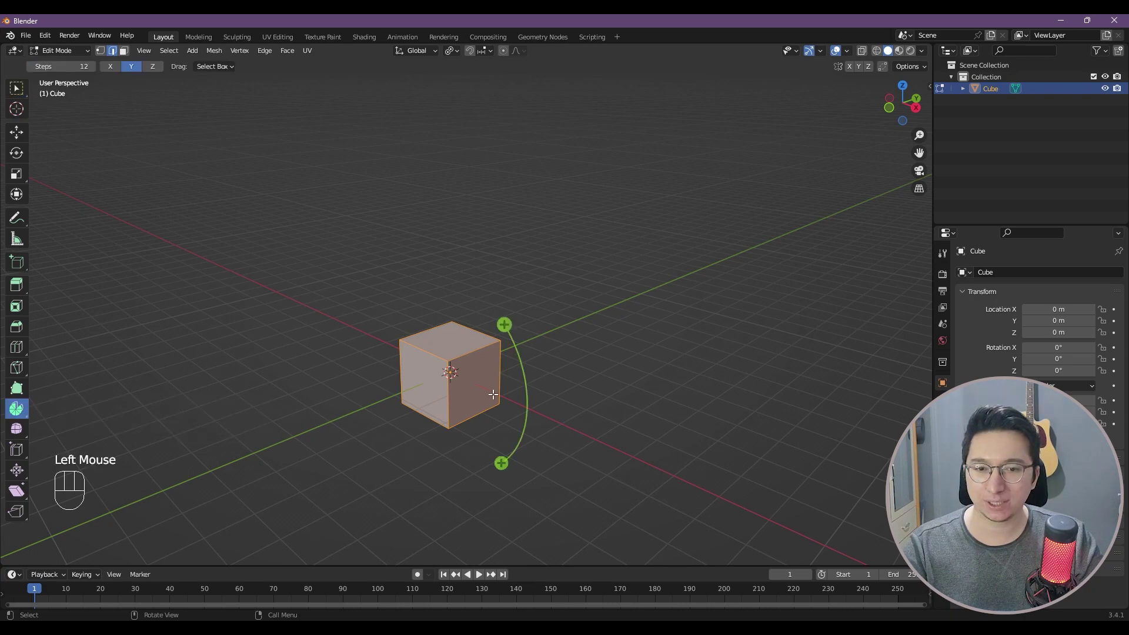
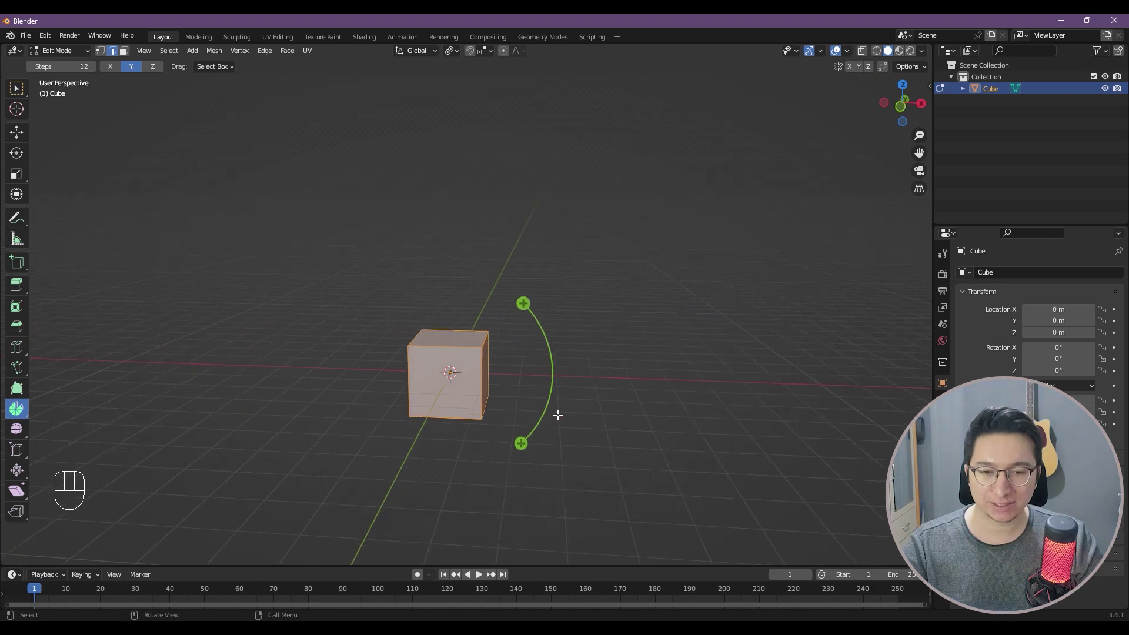
key(KP_1)
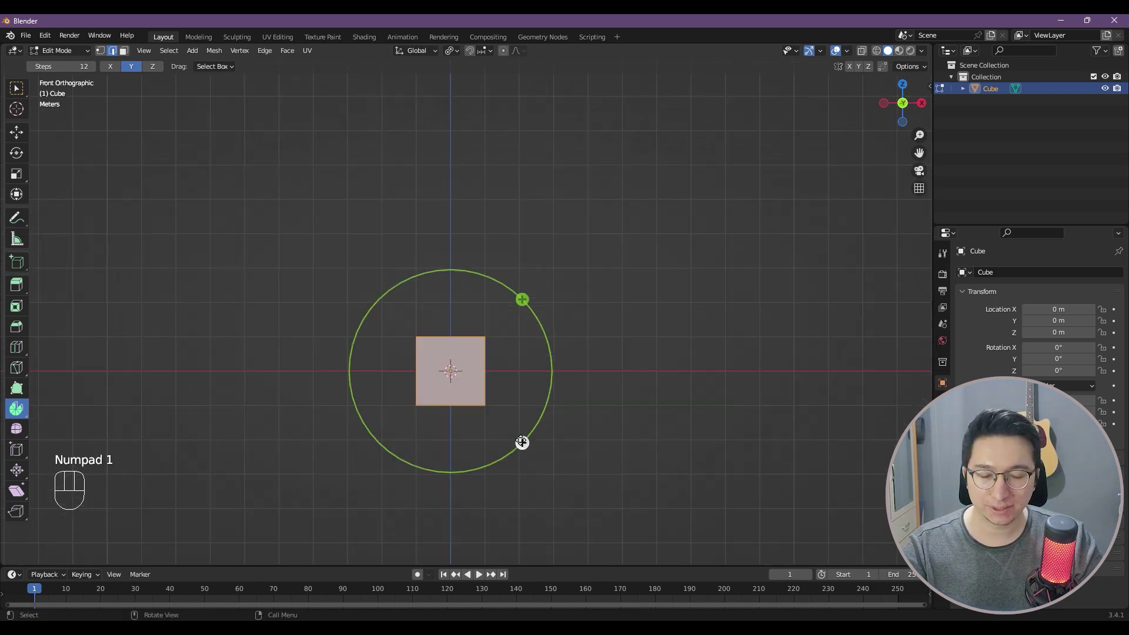
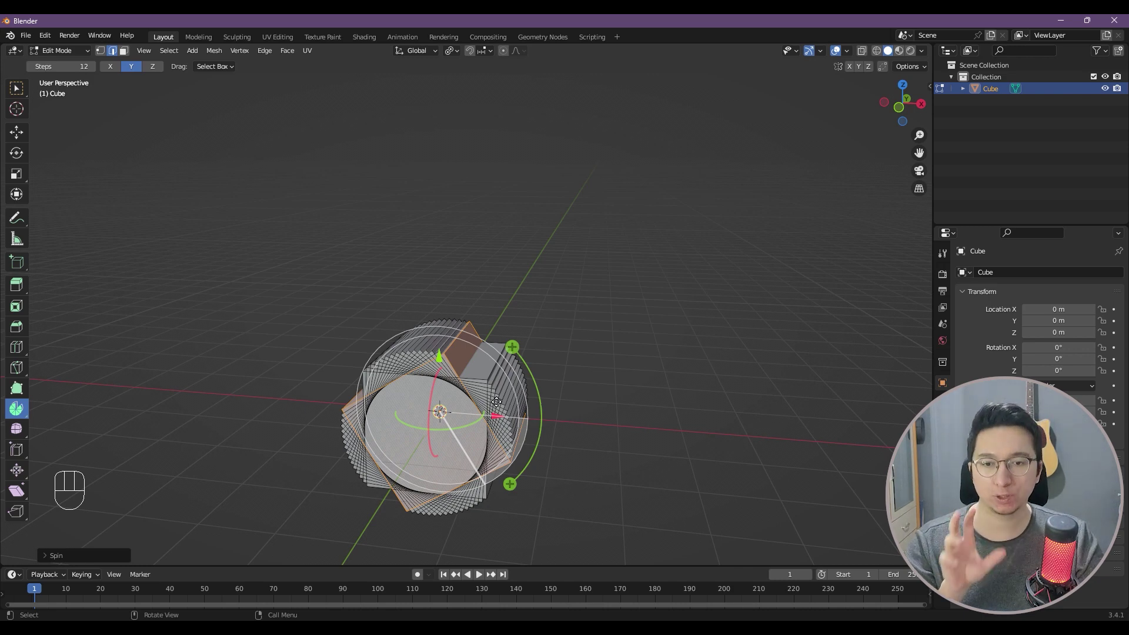
Undo the trial spin, select the bottom-edge vertices and snap the 3D cursor to them
key(ctrl+z)
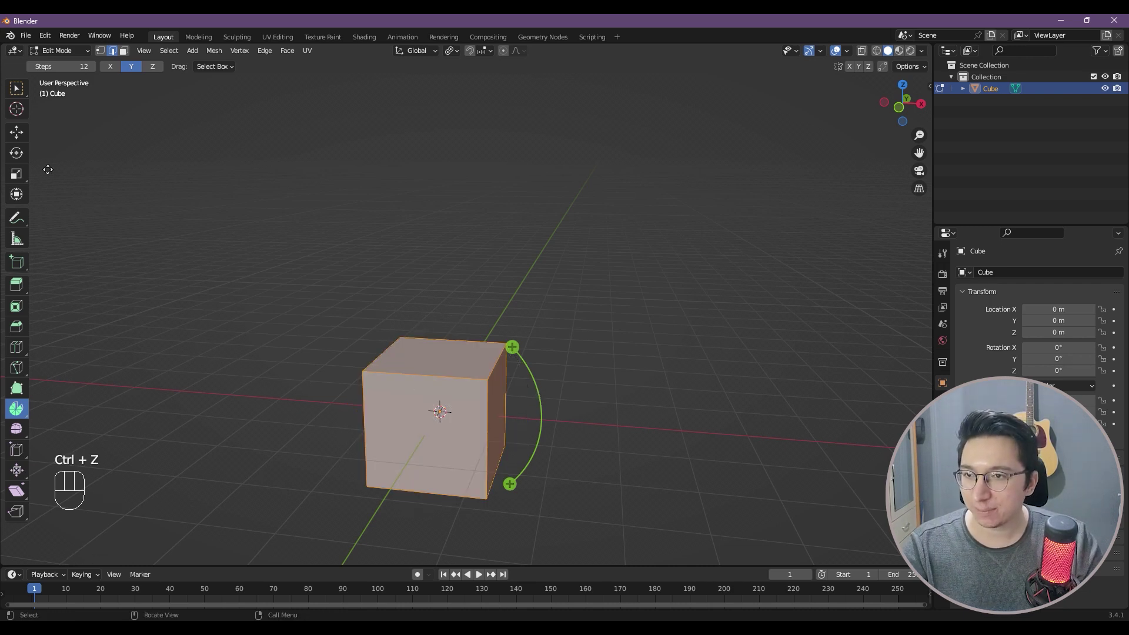
click(105, 53)
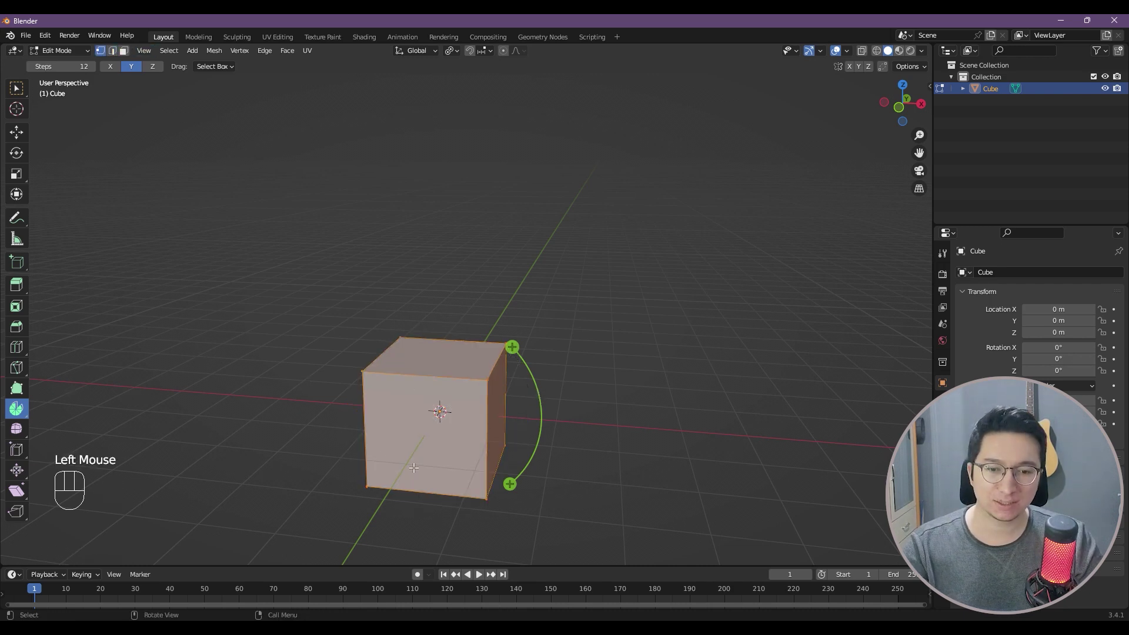
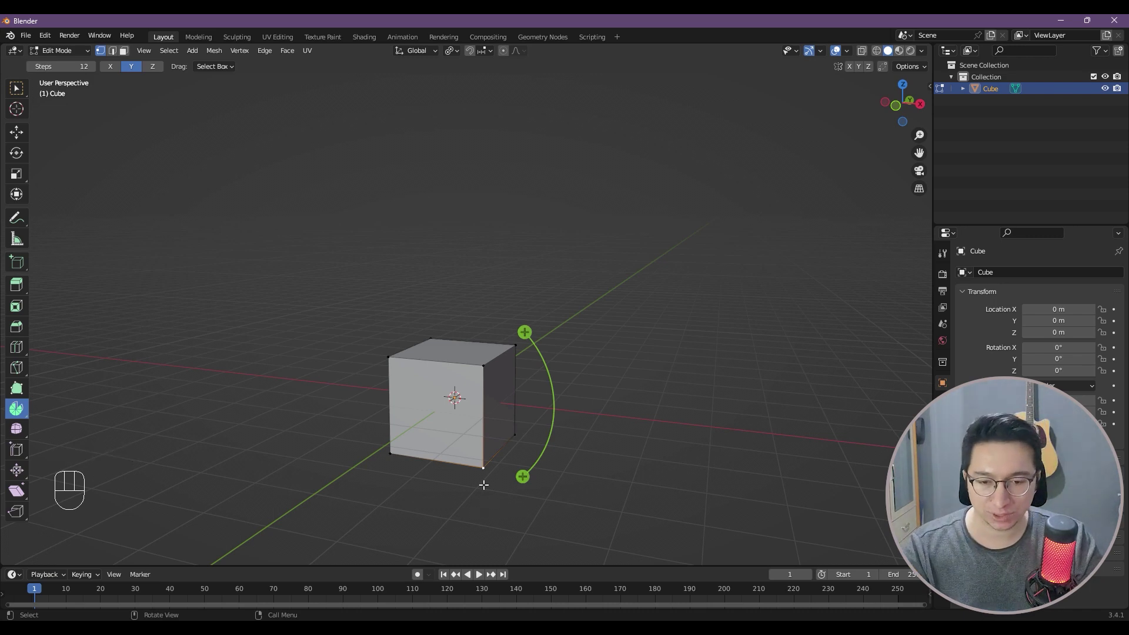
key(shift+s)
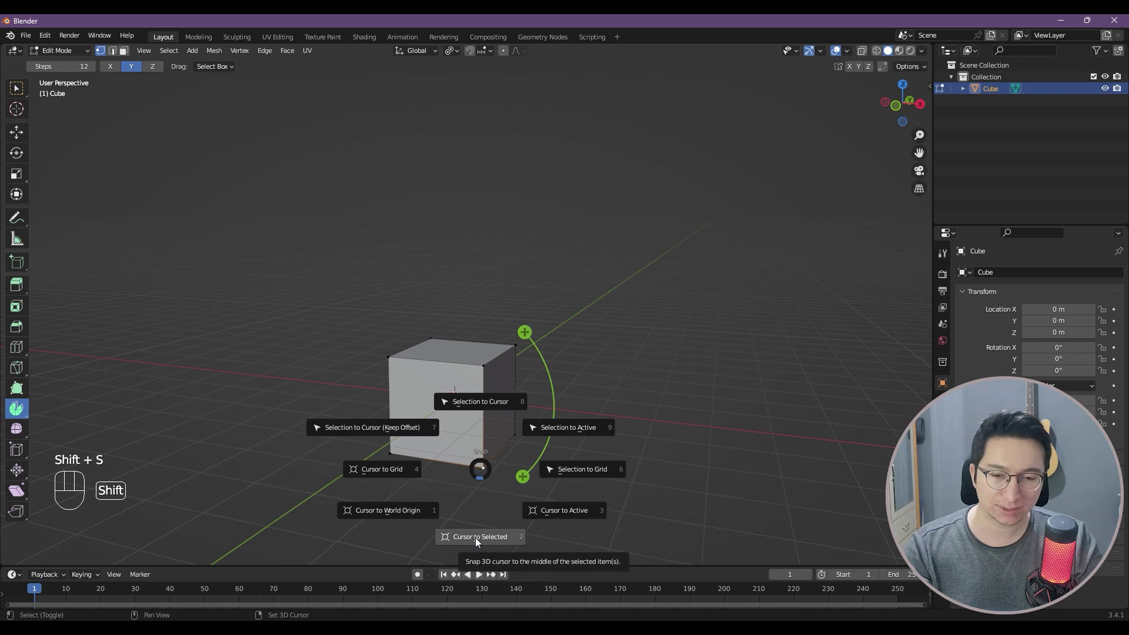
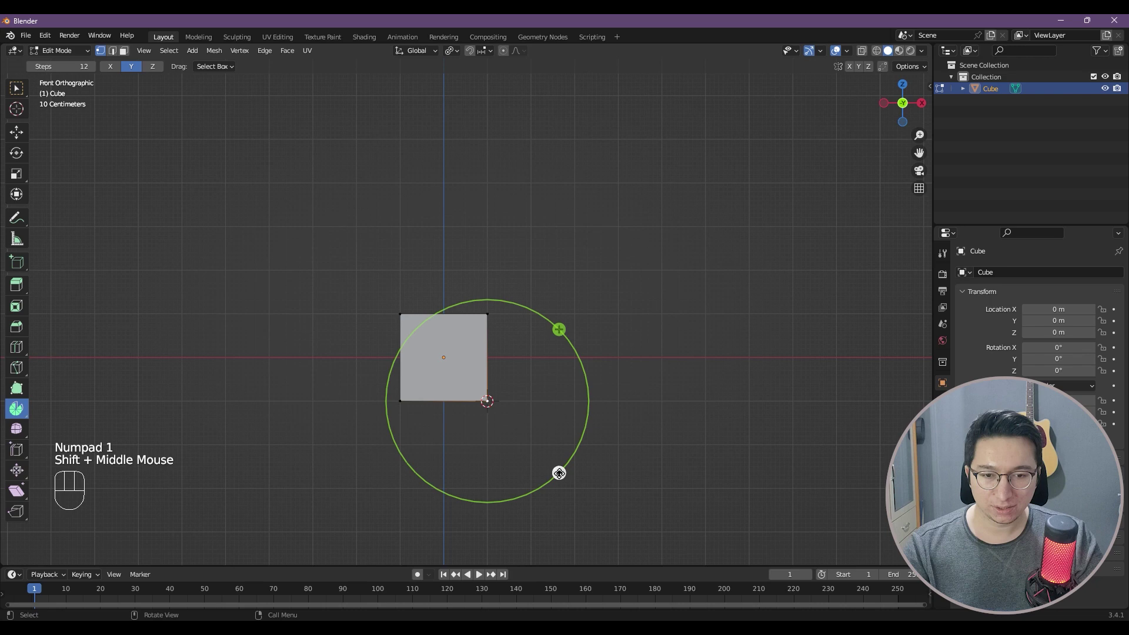
Try a quick spin around the cursor, inspect it, then switch to face selection
drag(559, 478, 530, 481)
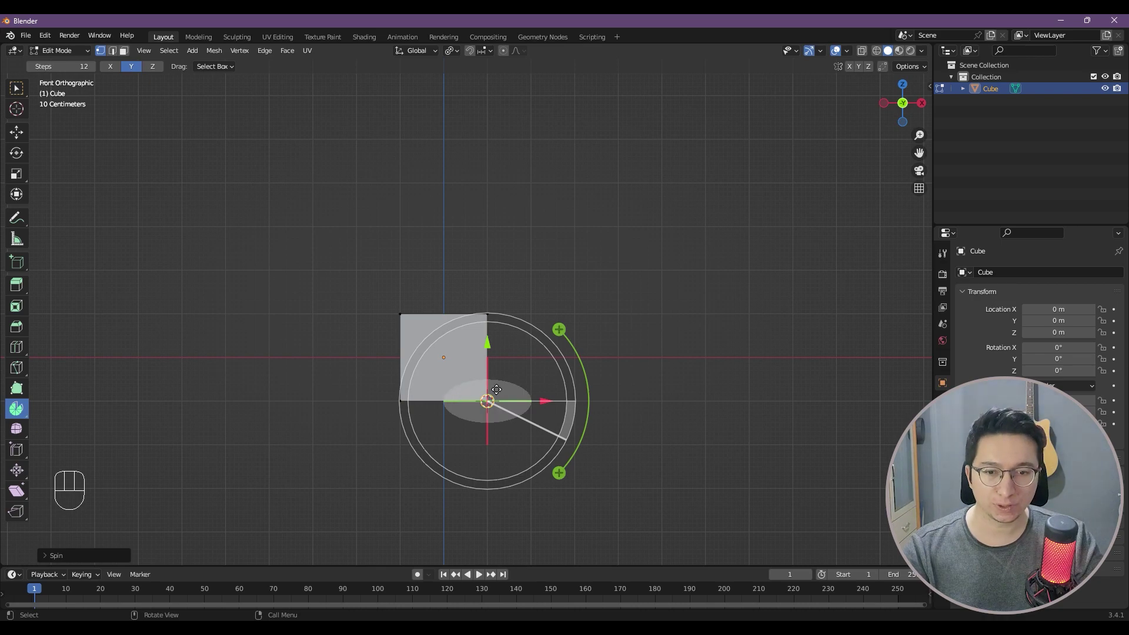
drag(515, 390, 452, 407)
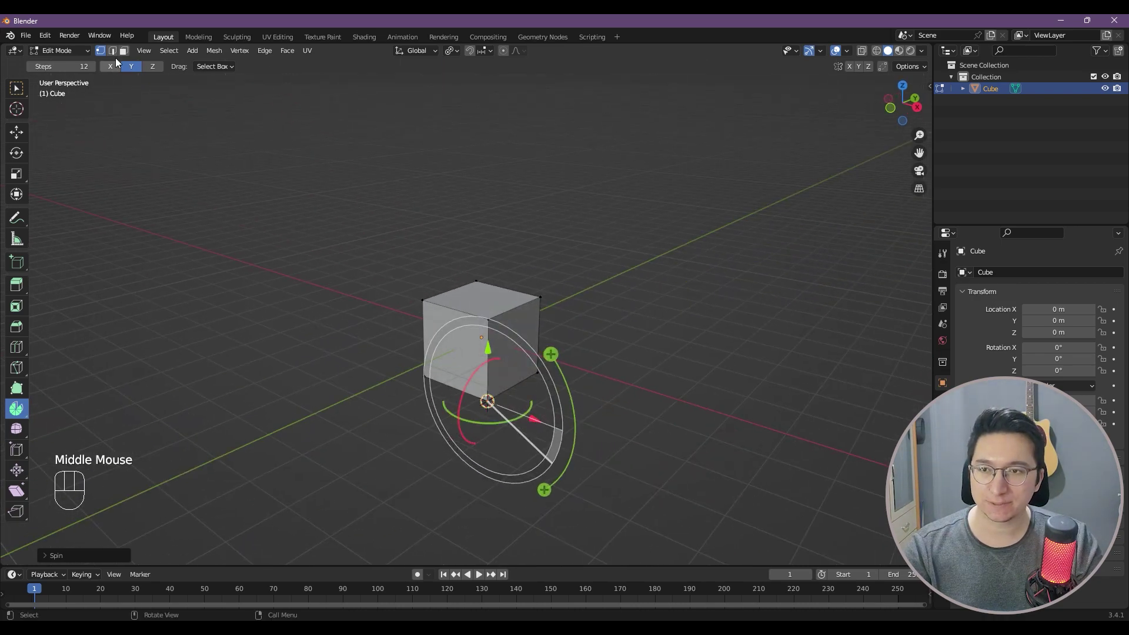
click(130, 51)
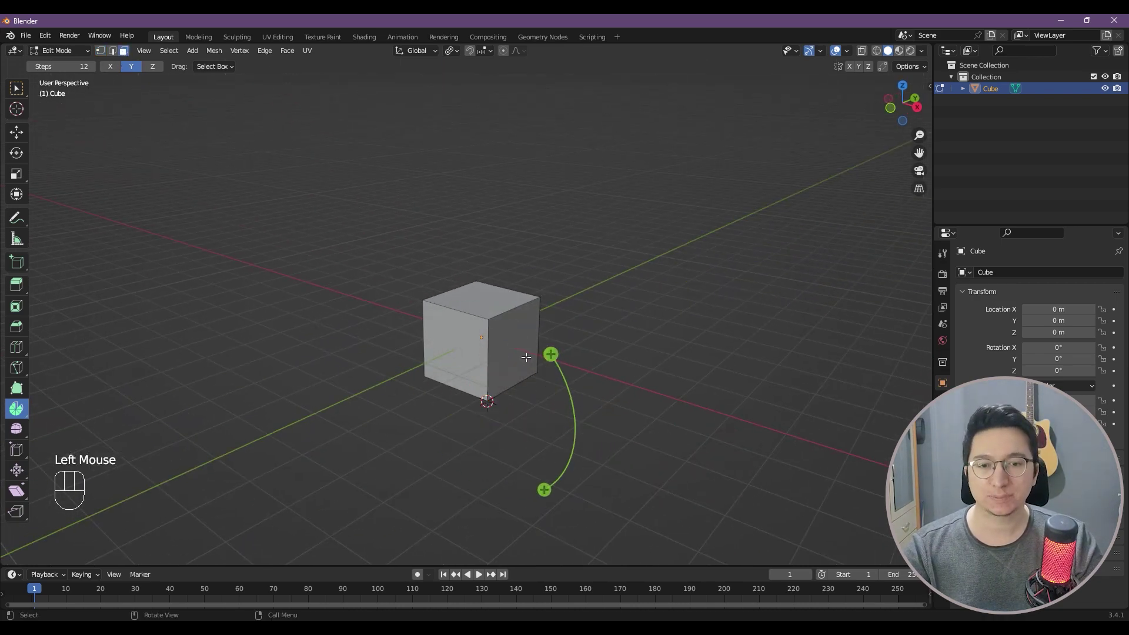
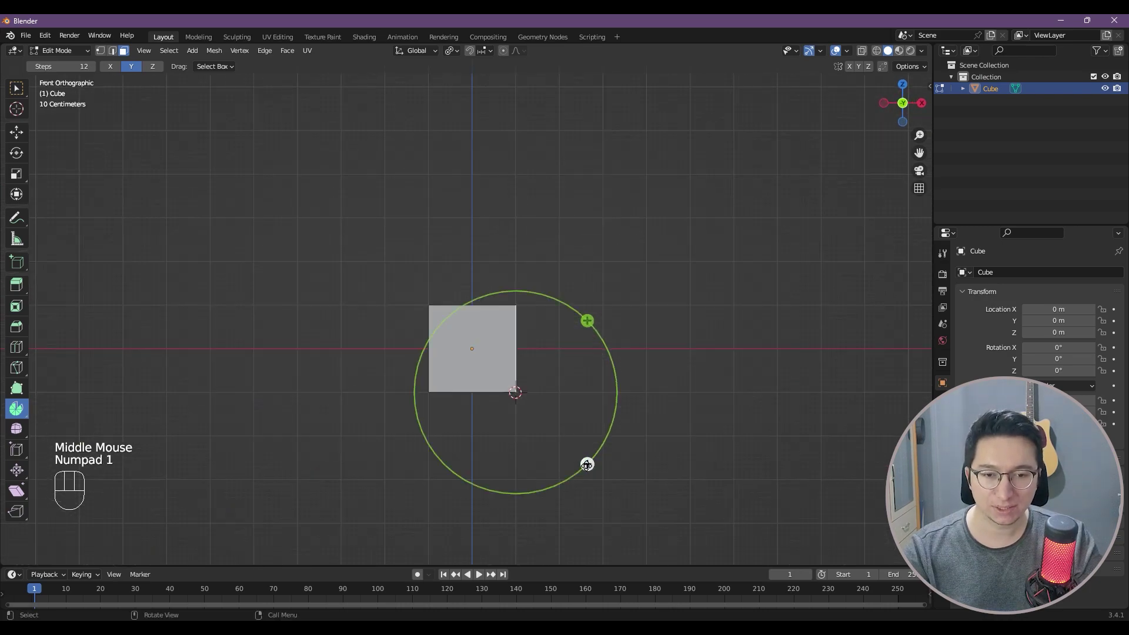
Spin the cube's side face a quarter turn around the 3D cursor in 12 steps
drag(588, 465, 466, 437)
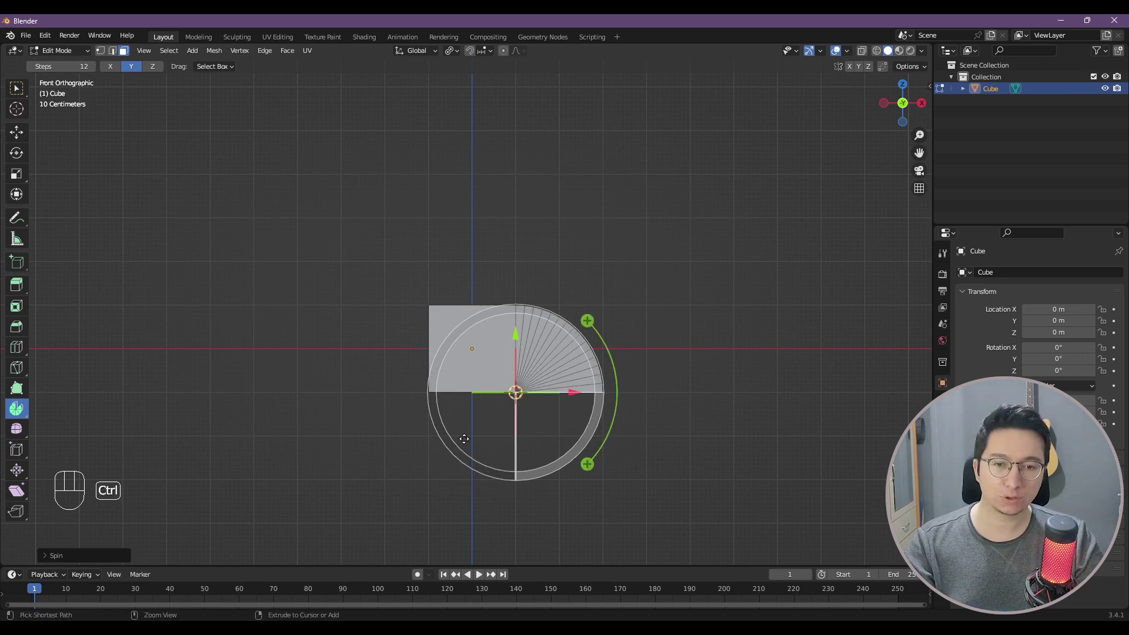
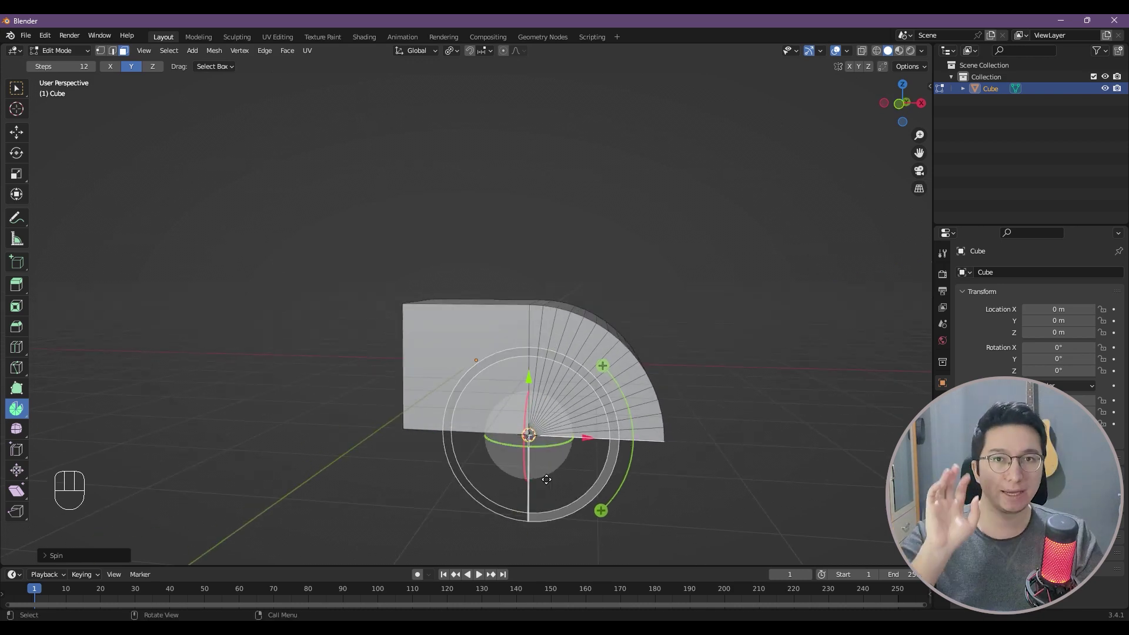
In the last Spin's operator panel, lower the Steps value for a coarser bend
click(101, 555)
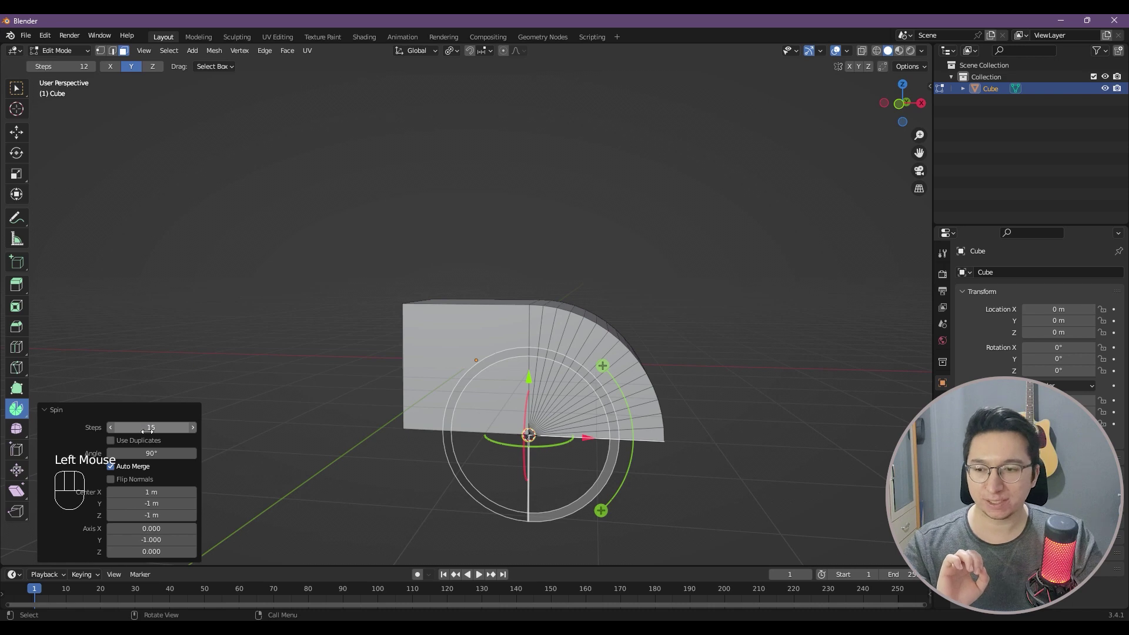
key(t)
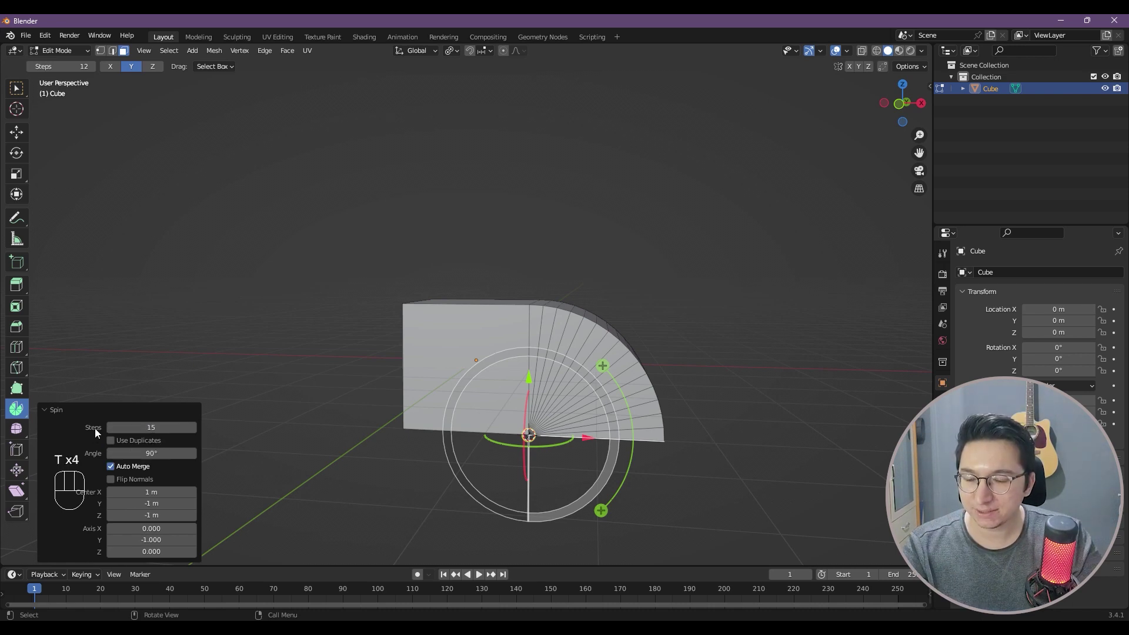
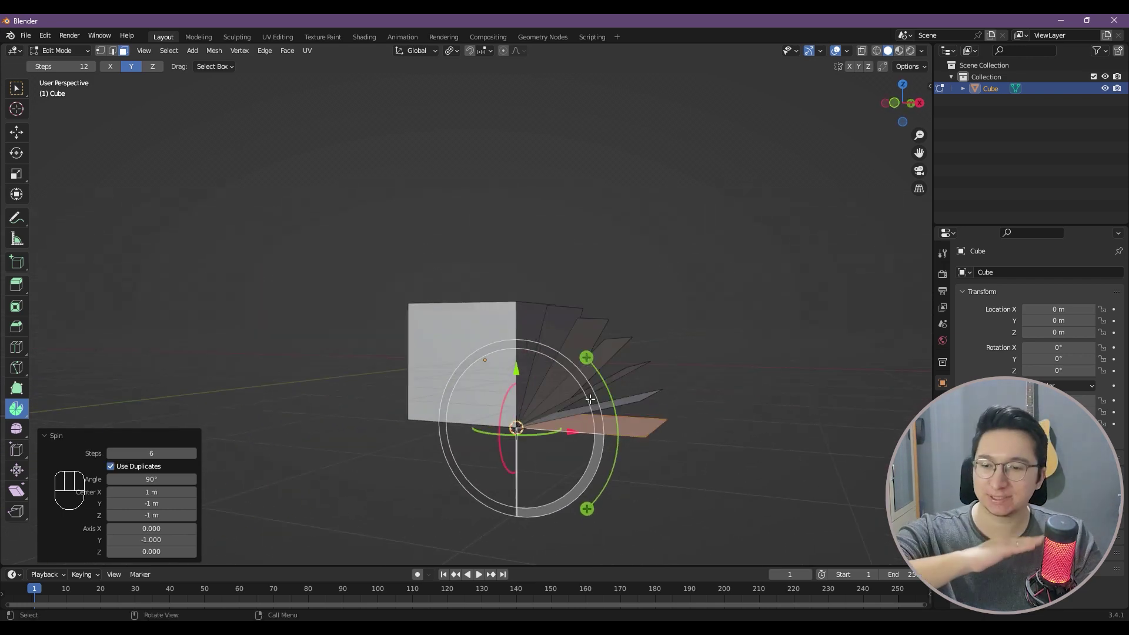
click(150, 471)
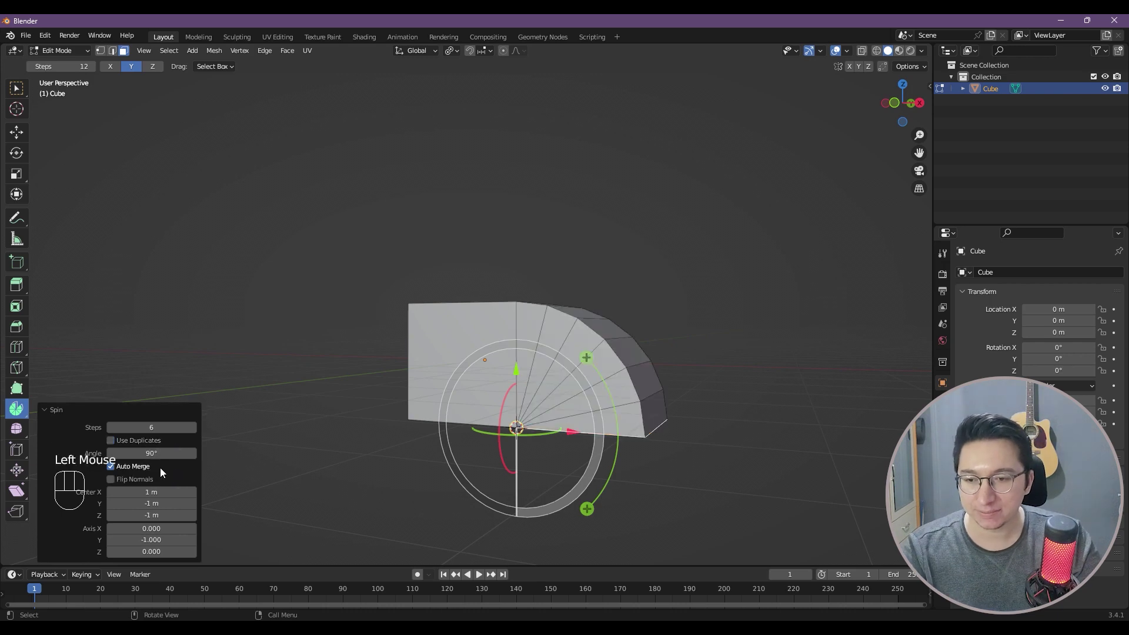
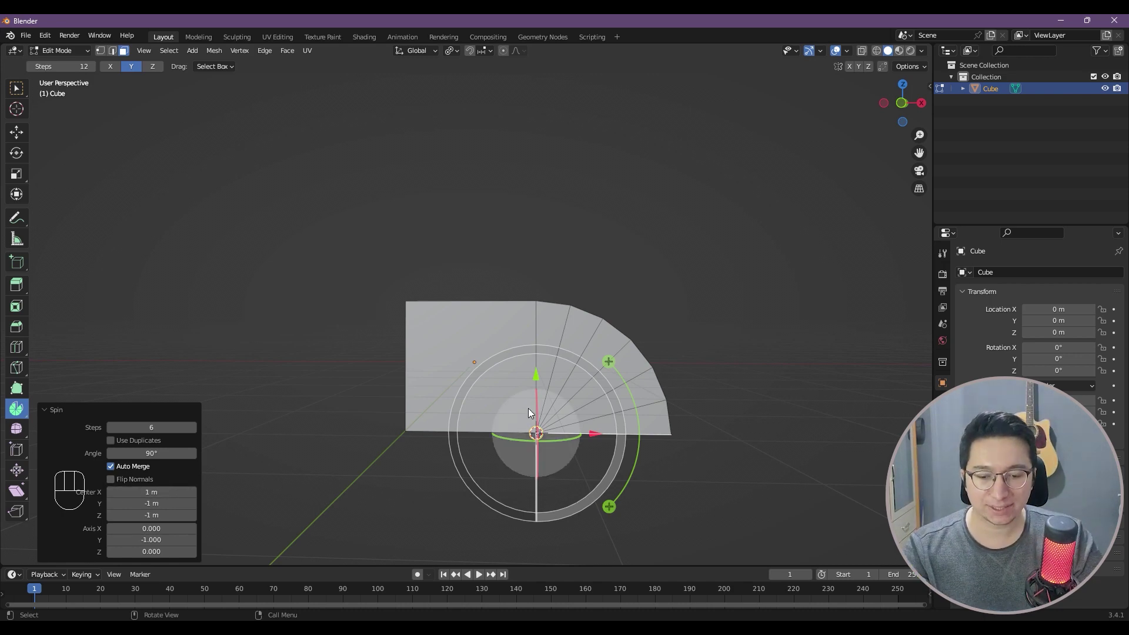
Return to front view, leave Edit Mode, select everything and delete the bent cube
key(KP_1)
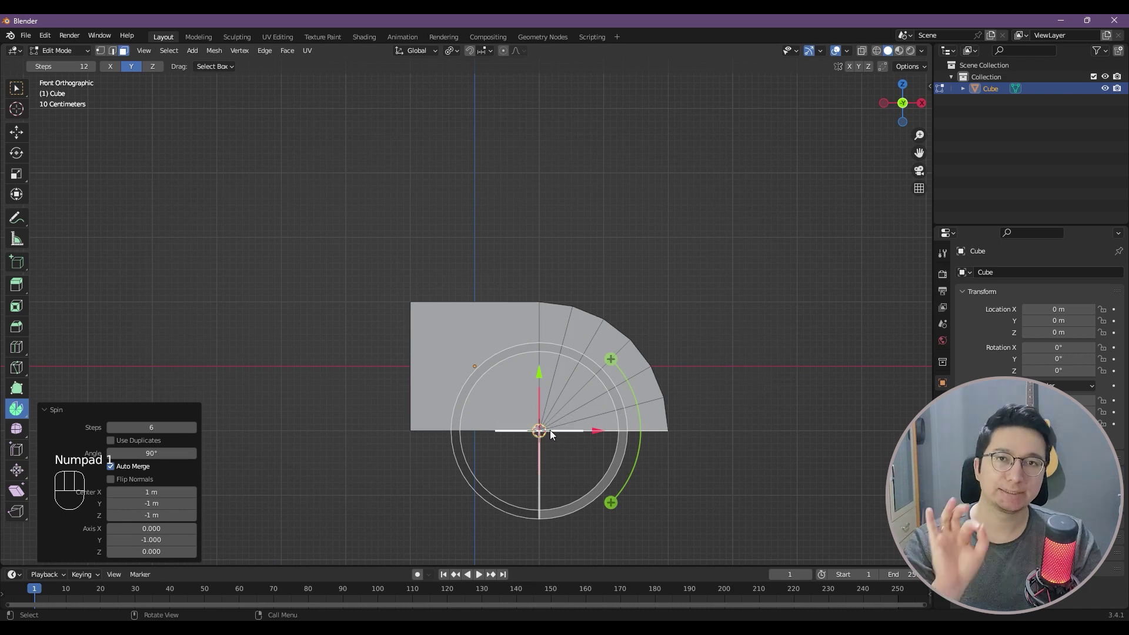
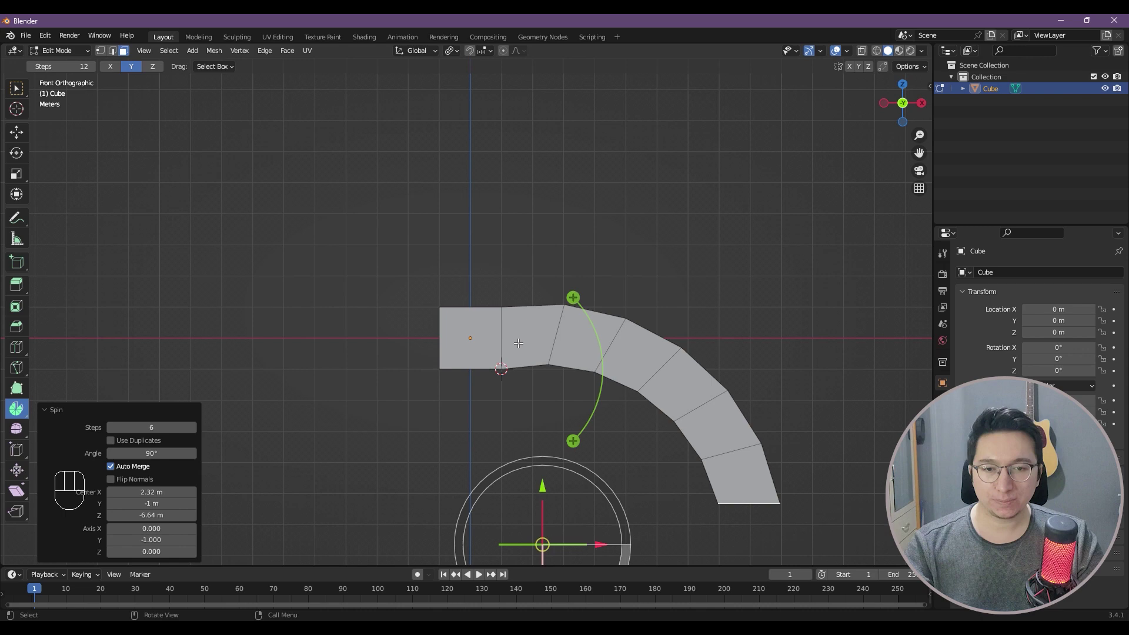
drag(529, 341, 528, 362)
key(Tab)
key(a)
key(x)
drag(523, 331, 516, 373)
middle_click(516, 373)
scroll(up, 3)
Add a Circle mesh from the Add menu and enter Edit Mode on it
key(shift+a)
click(448, 379)
click(113, 409)
scroll(up, 3)
key(Tab)
middle_click(458, 365)
drag(440, 367, 473, 366)
scroll(up, 3)
middle_click(469, 366)
middle_click(475, 383)
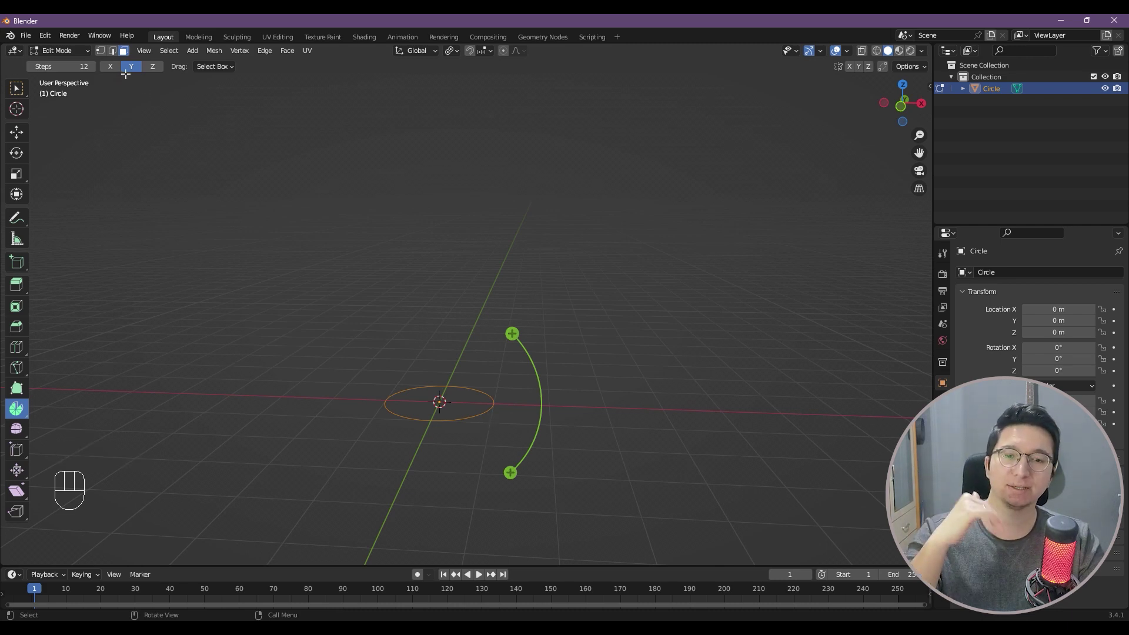
Set the spin axis to Z and orbit to view the extruded tube in perspective
click(114, 73)
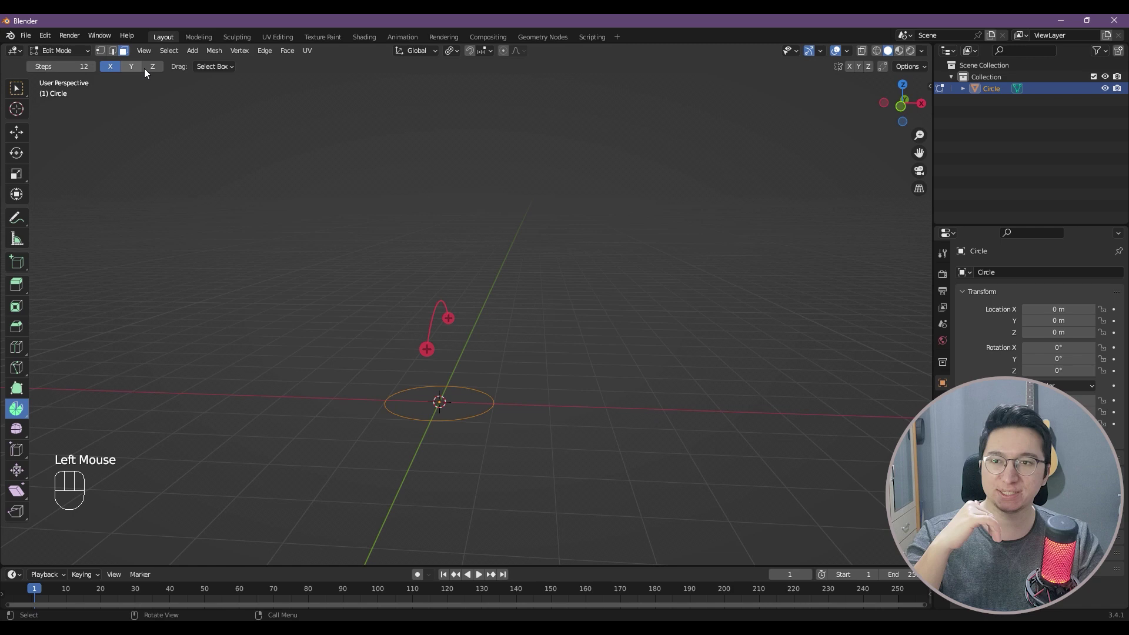
click(157, 70)
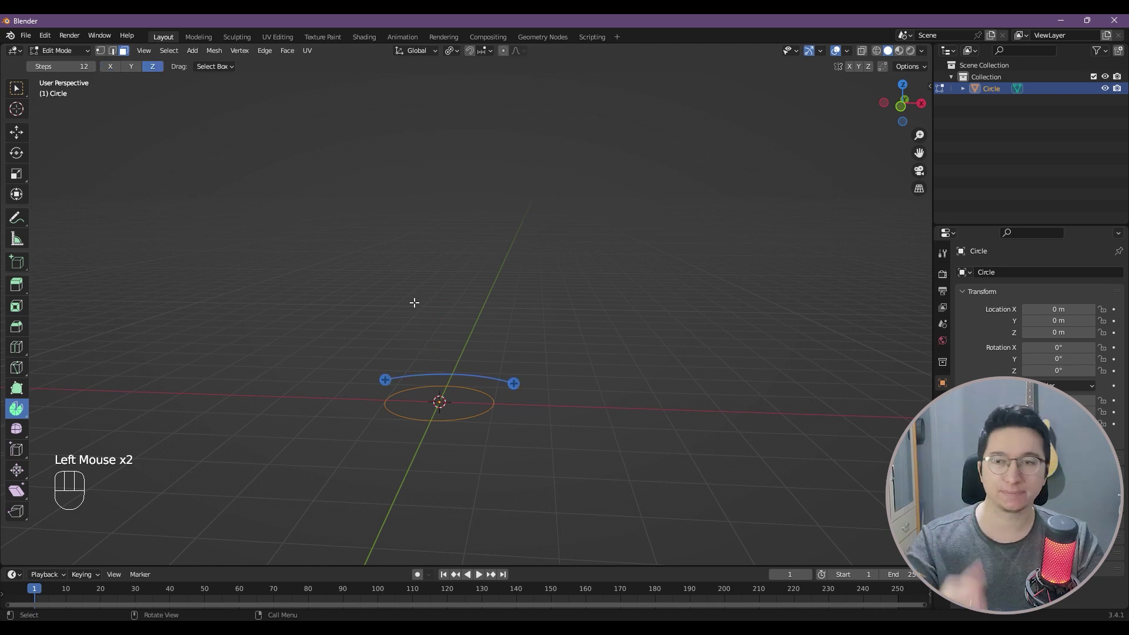
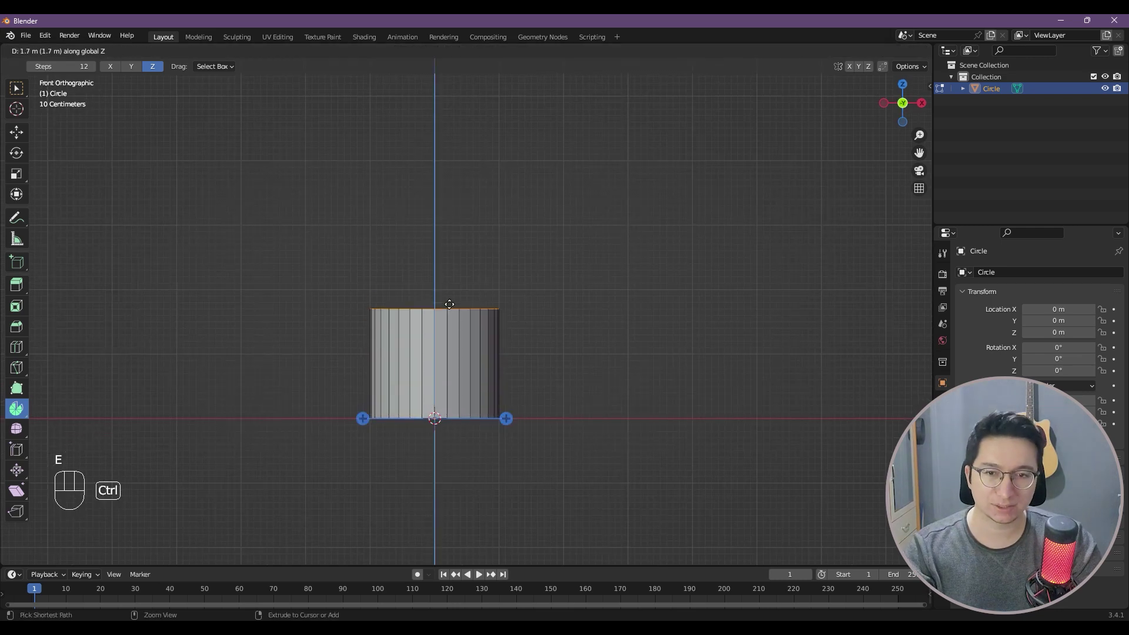
middle_click(478, 222)
drag(478, 225, 373, 278)
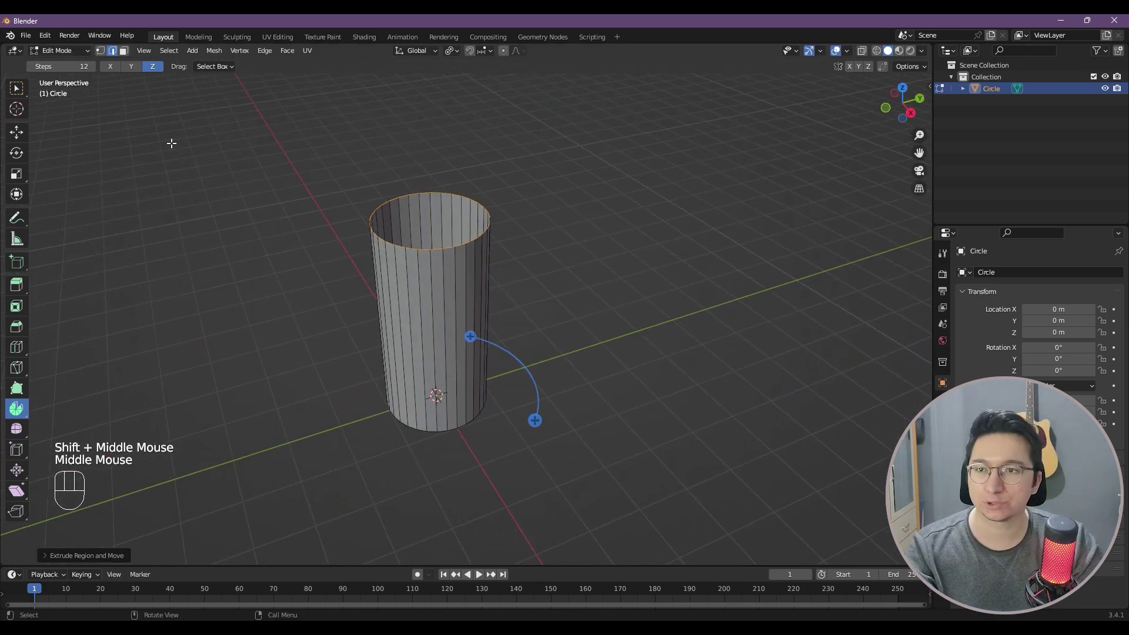
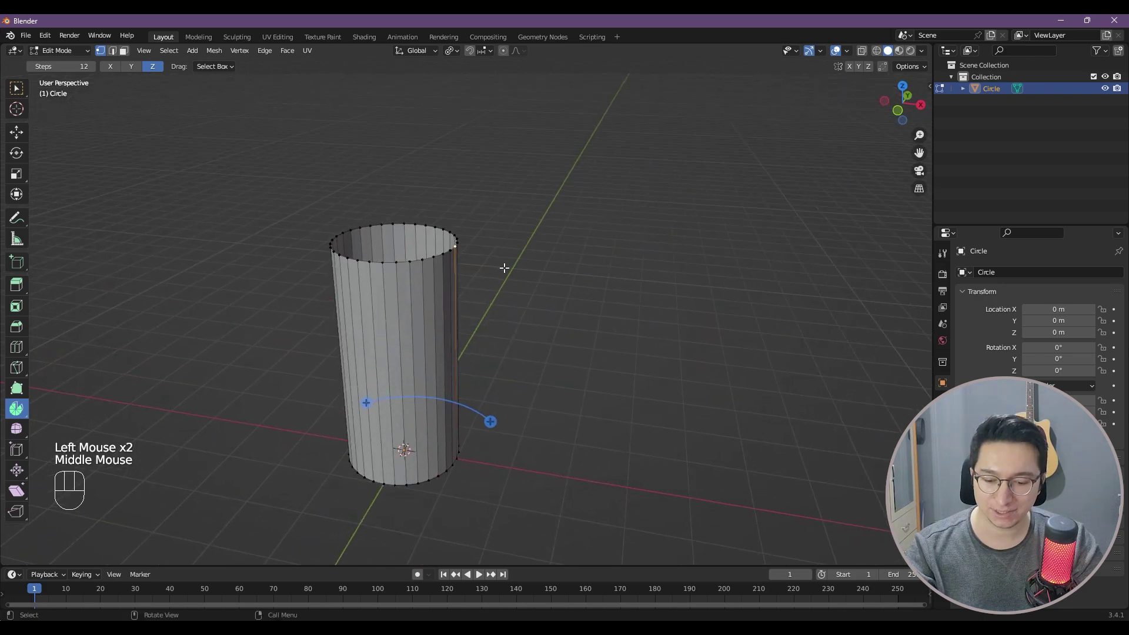
Snap the 3D cursor to the top ring's edge vertex and switch to front view
key(shift+s)
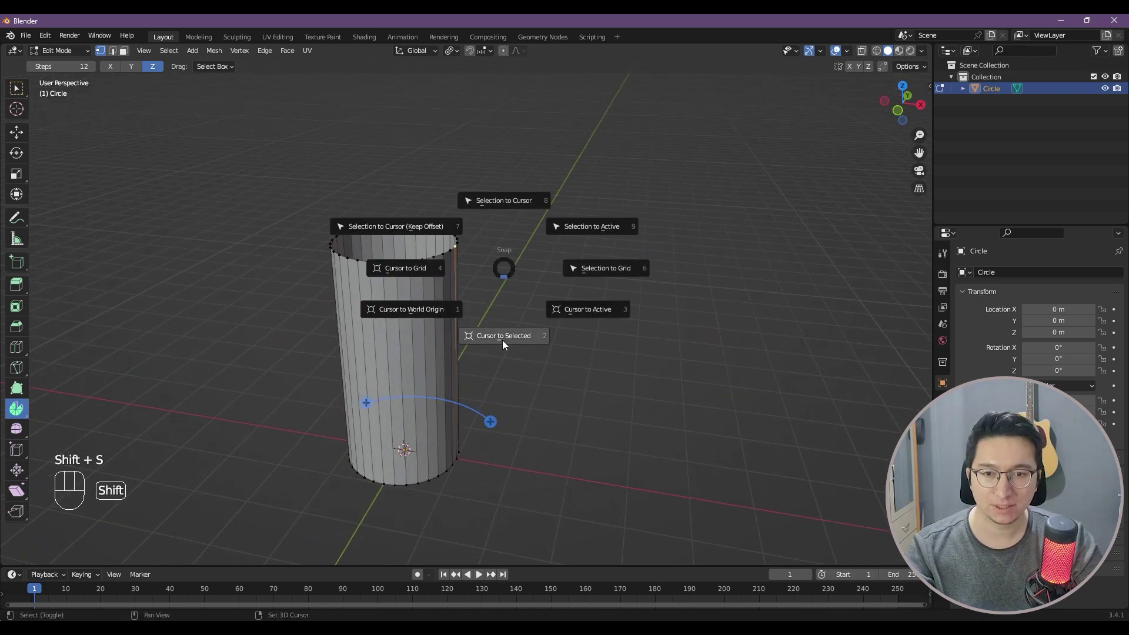
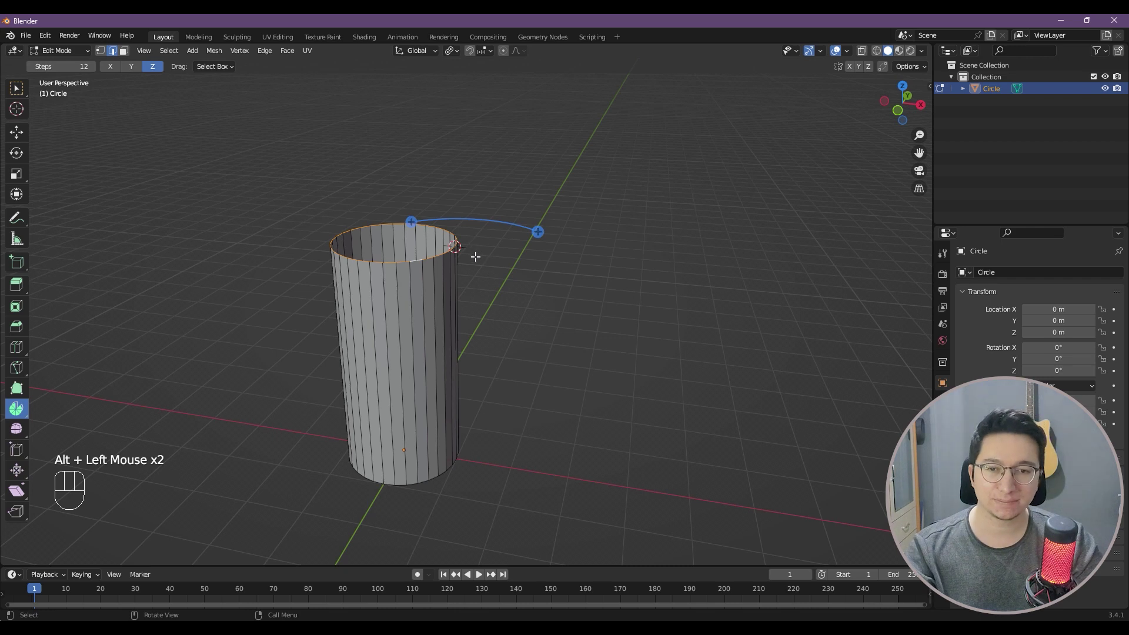
key(KP_1)
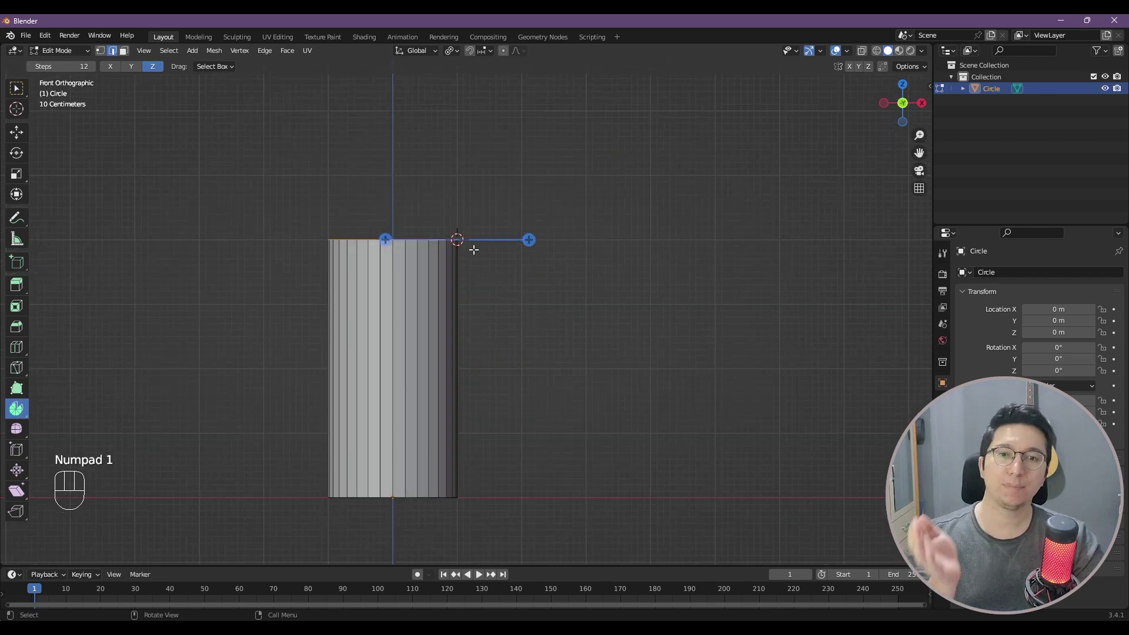
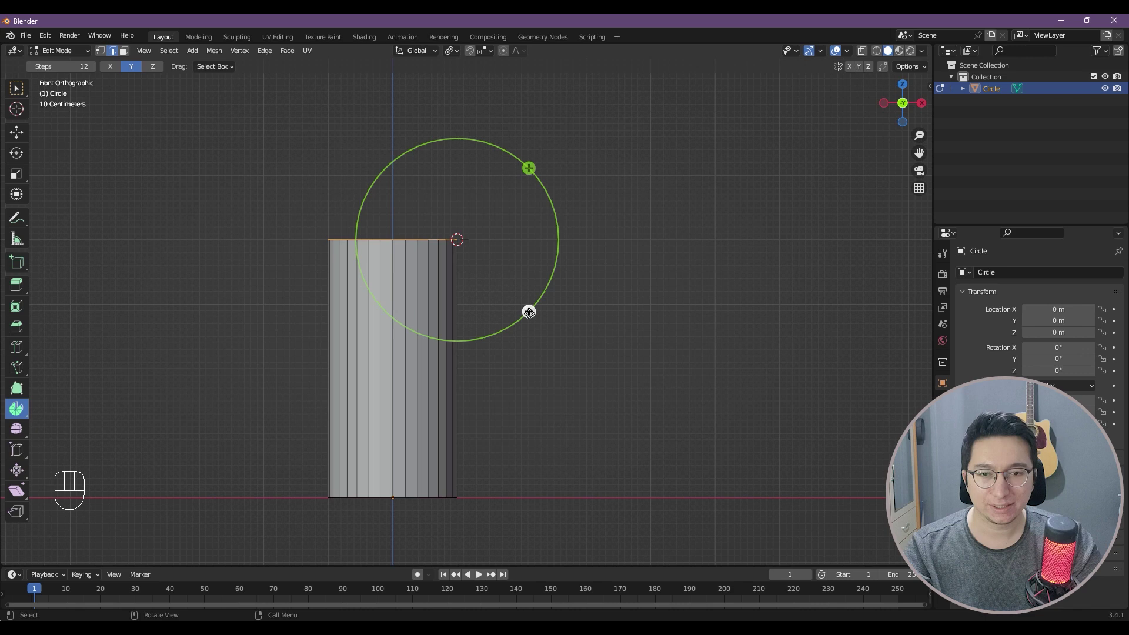
Spin the top ring a quarter turn around the pivot and start extruding its end
drag(531, 311, 367, 327)
middle_click(549, 287)
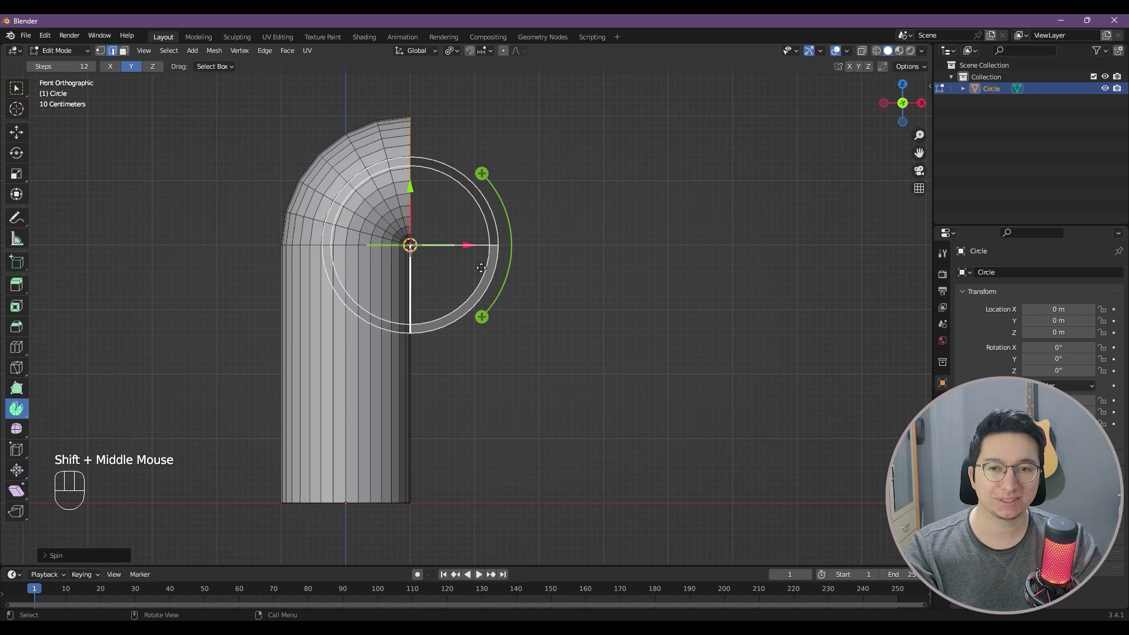
key(e)
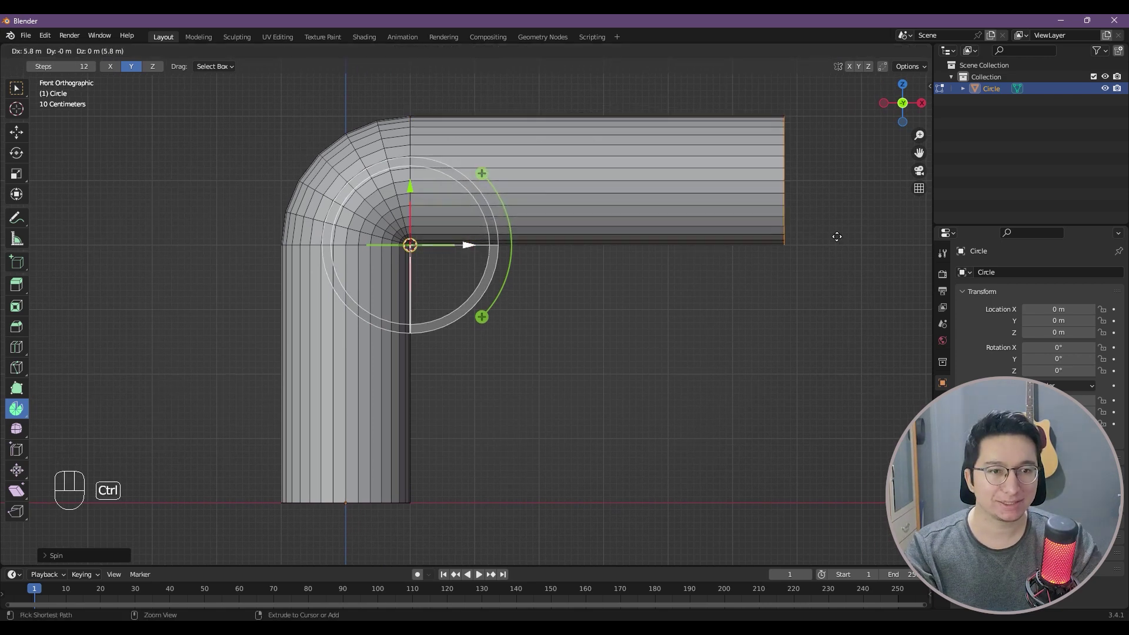
Stretch a straight horizontal section out to the right and view the bent pipe in 3D
drag(816, 237, 646, 250)
key(s)
drag(607, 251, 531, 266)
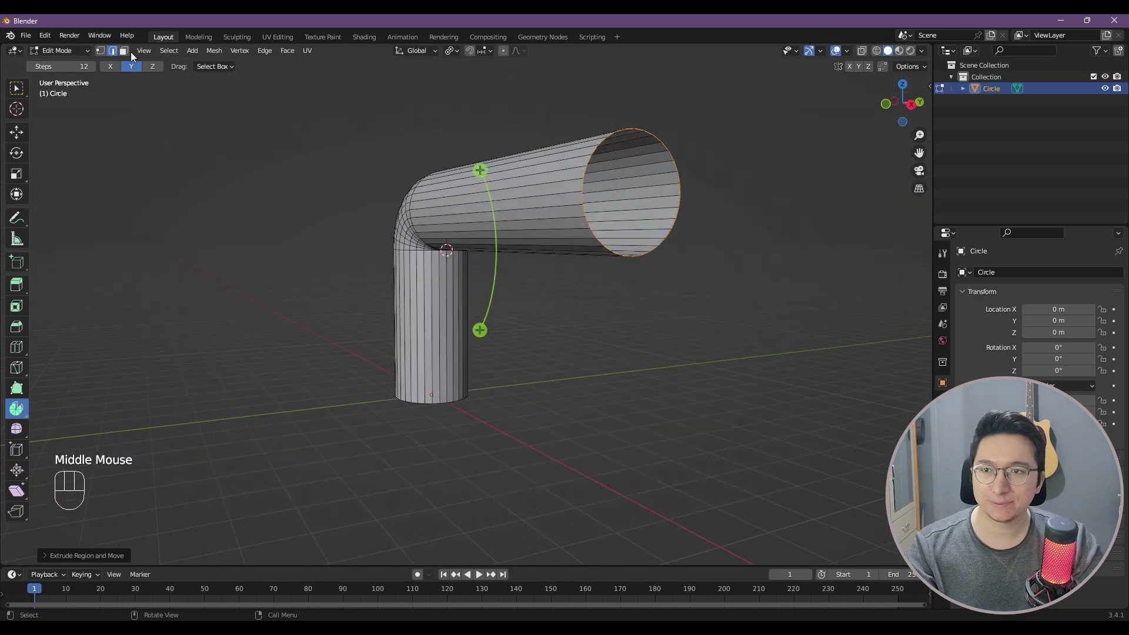
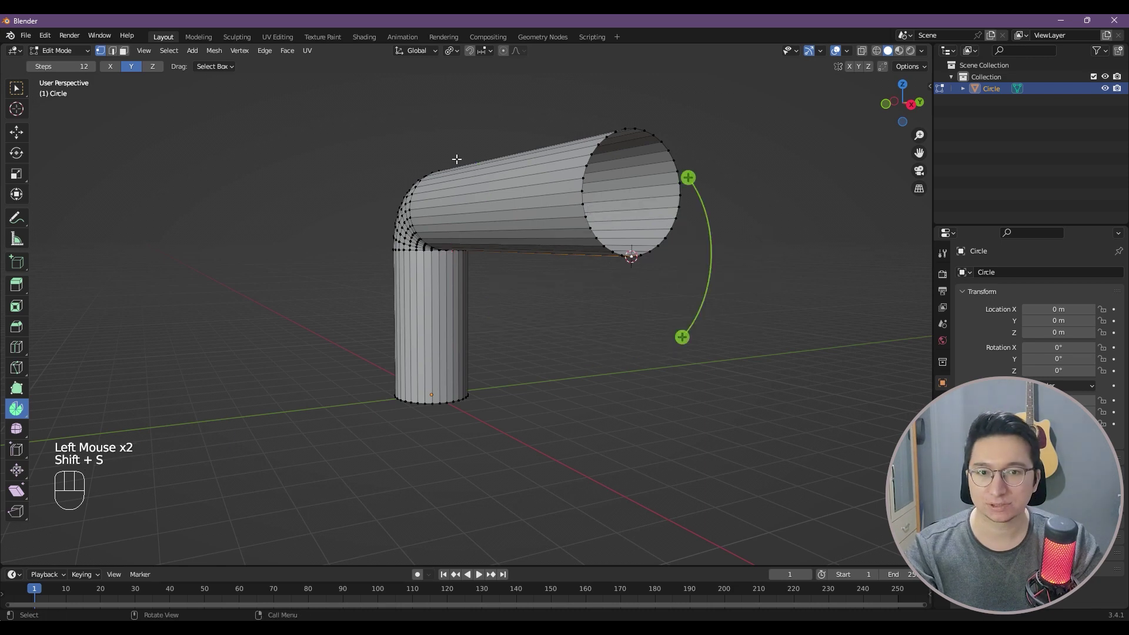
In front view, spin the end loop downward, extrude a short diagonal section and leave Edit Mode
key(KP_1)
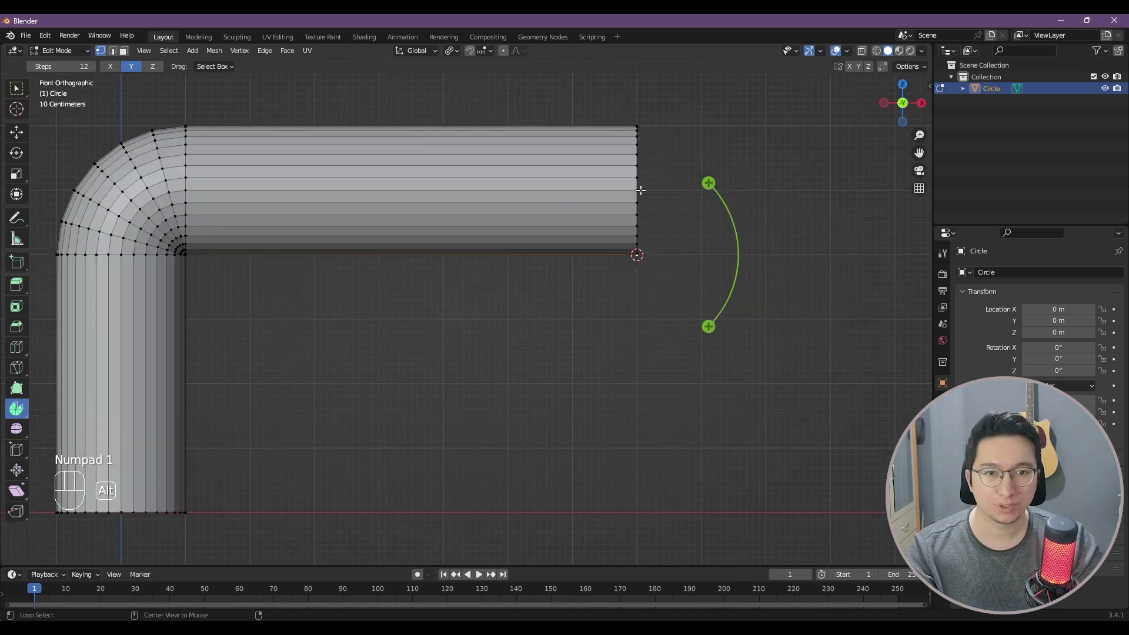
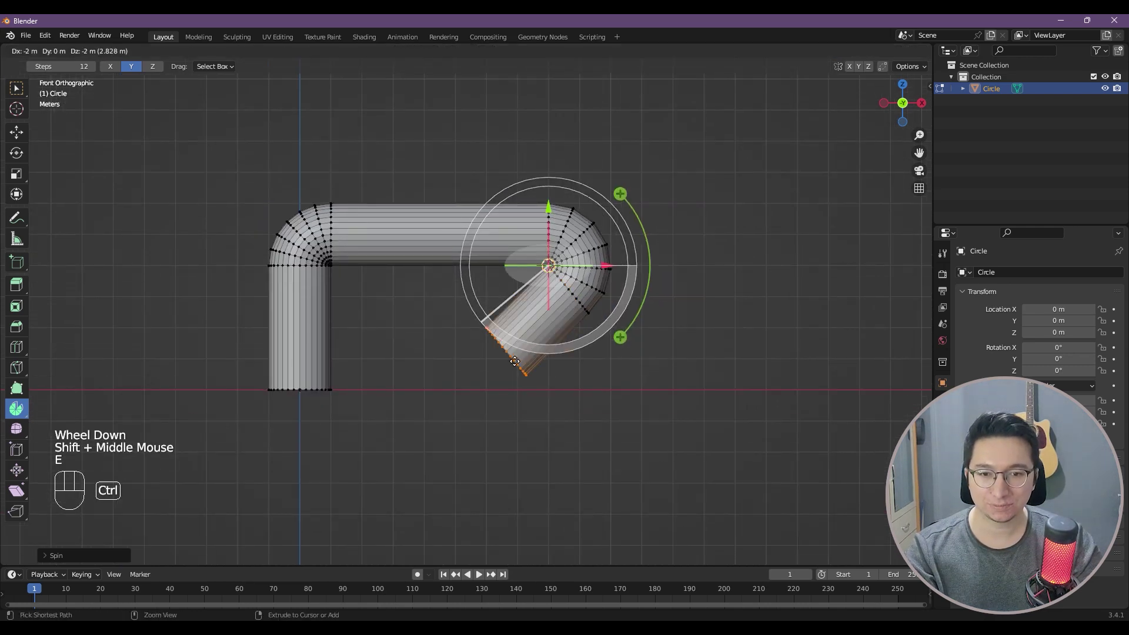
scroll(down, 3)
key(Tab)
Apply Shade Smooth to the whole pipe from the right-click menu
drag(531, 348, 553, 345)
drag(549, 269, 549, 280)
drag(519, 283, 523, 291)
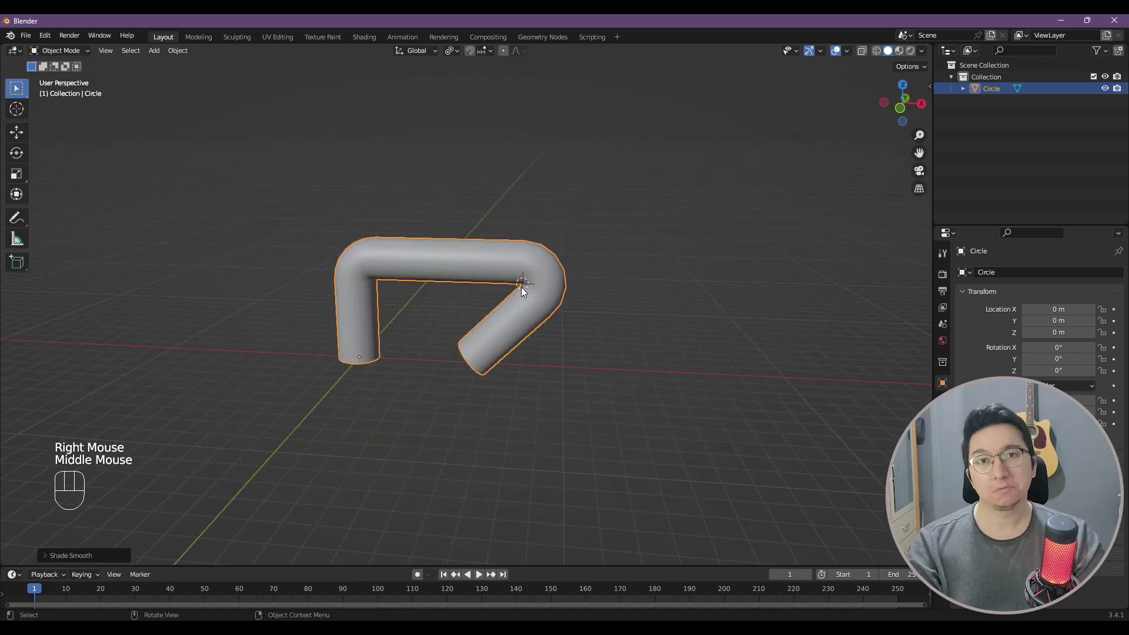
Move the finished pipe 16 m to the left along X and confirm its position
scroll(down, 3)
scroll(up, 3)
key(KP_1)
drag(536, 316, 411, 322)
click(350, 316)
drag(395, 310, 514, 311)
key(g)
drag(300, 322, 340, 323)
key(KP_1)
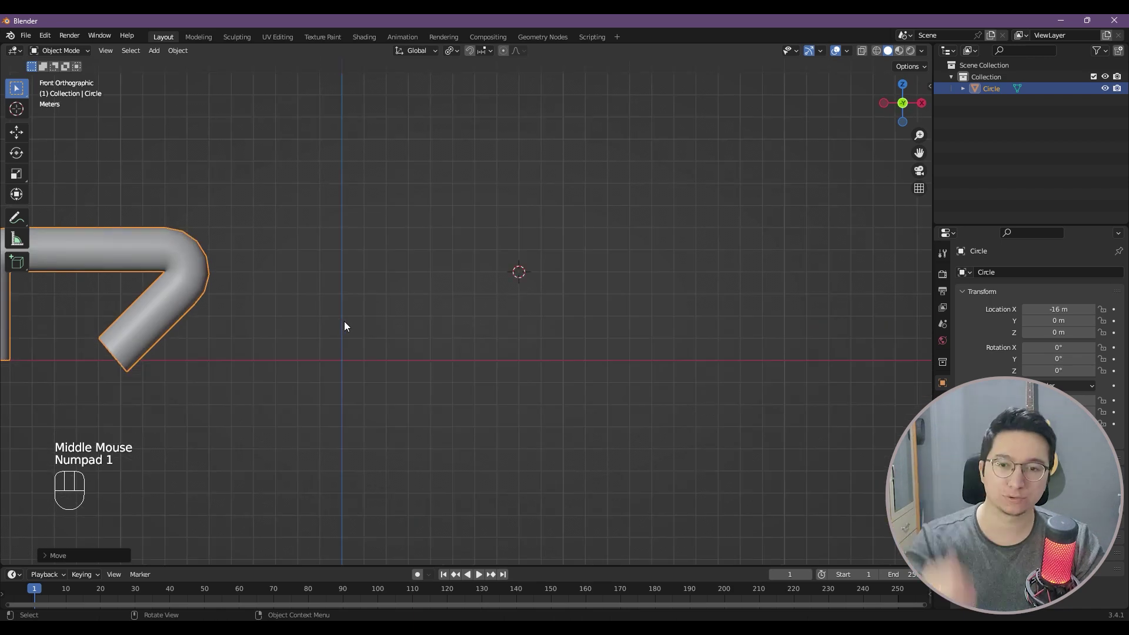
Recenter the 3D cursor and bring up the Add menu's Mesh list for the next shape
middle_click(376, 338)
key(shift+a)
key(shift+s)
key(shift+c)
drag(564, 360, 484, 372)
scroll(up, 3)
key(shift+a)
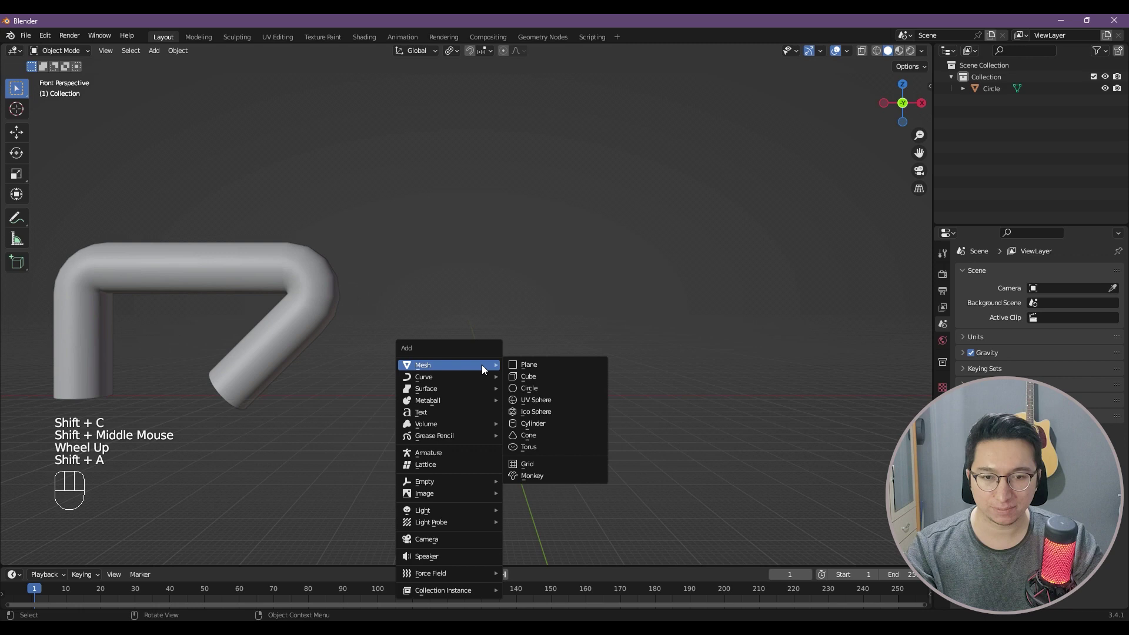
In Edit Mode, extrude the selected plane face up into a 6 m tall column
key(KP_1)
key(Tab)
key(a)
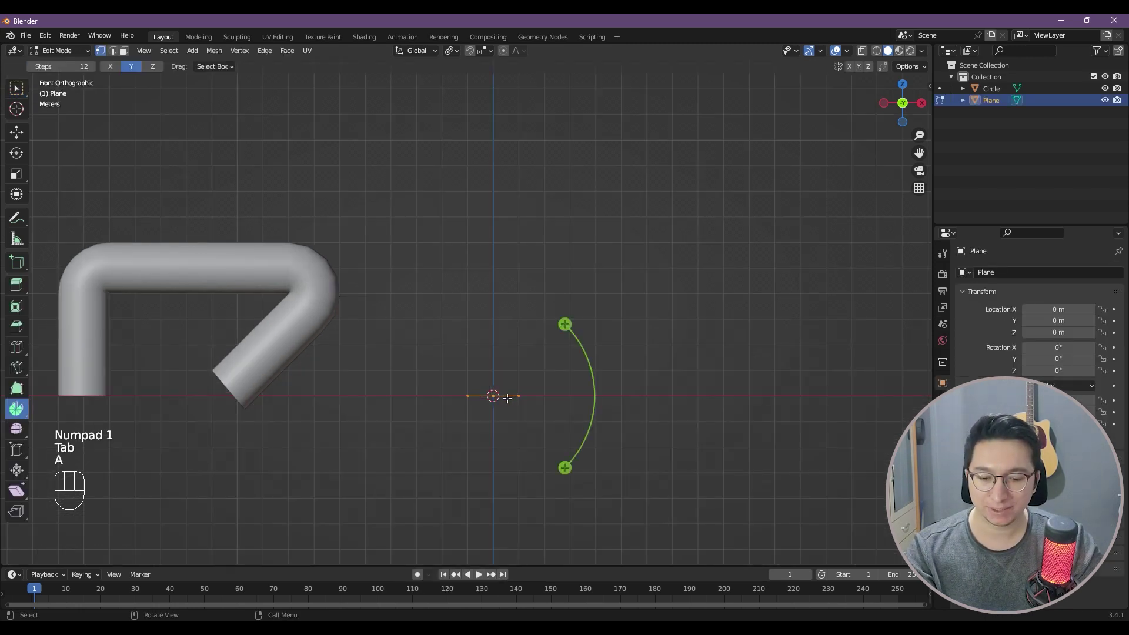
key(e)
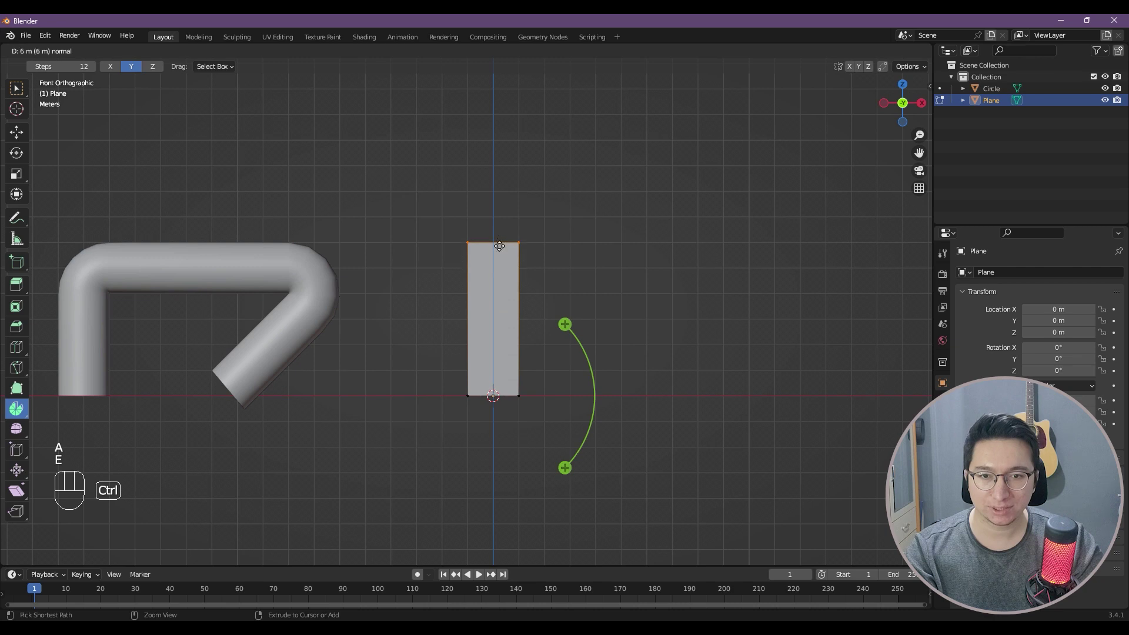
middle_click(502, 286)
scroll(up, 3)
drag(501, 320, 460, 333)
drag(519, 318, 475, 330)
click(449, 318)
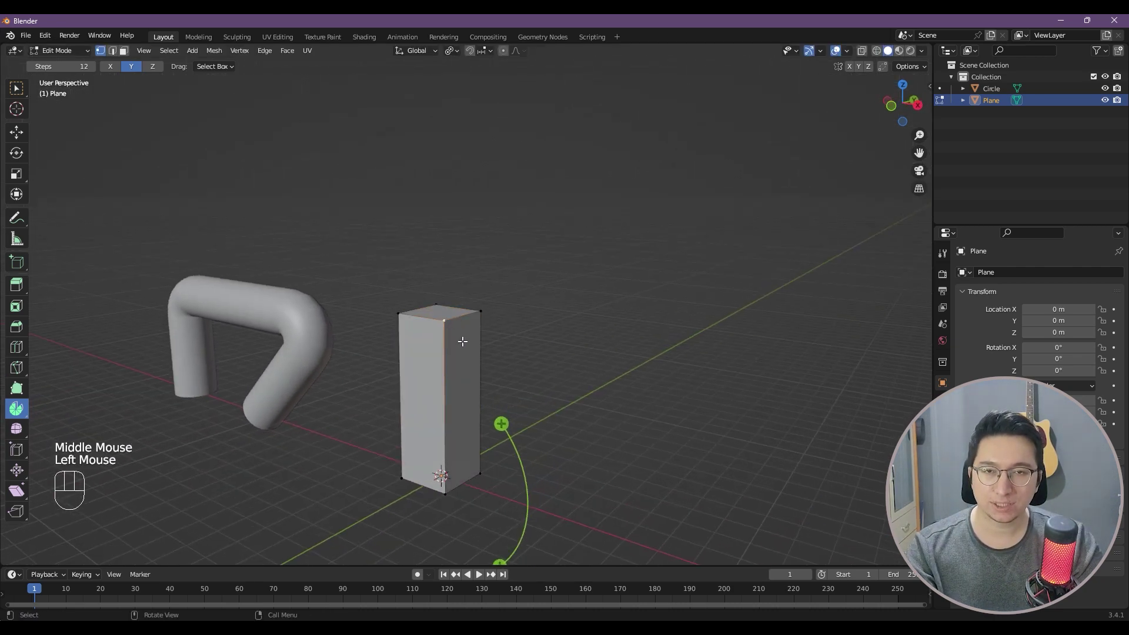
key(KP_1)
Try a Spin bend of the column's top around the pivot, then undo it
key(shift+s)
middle_click(452, 358)
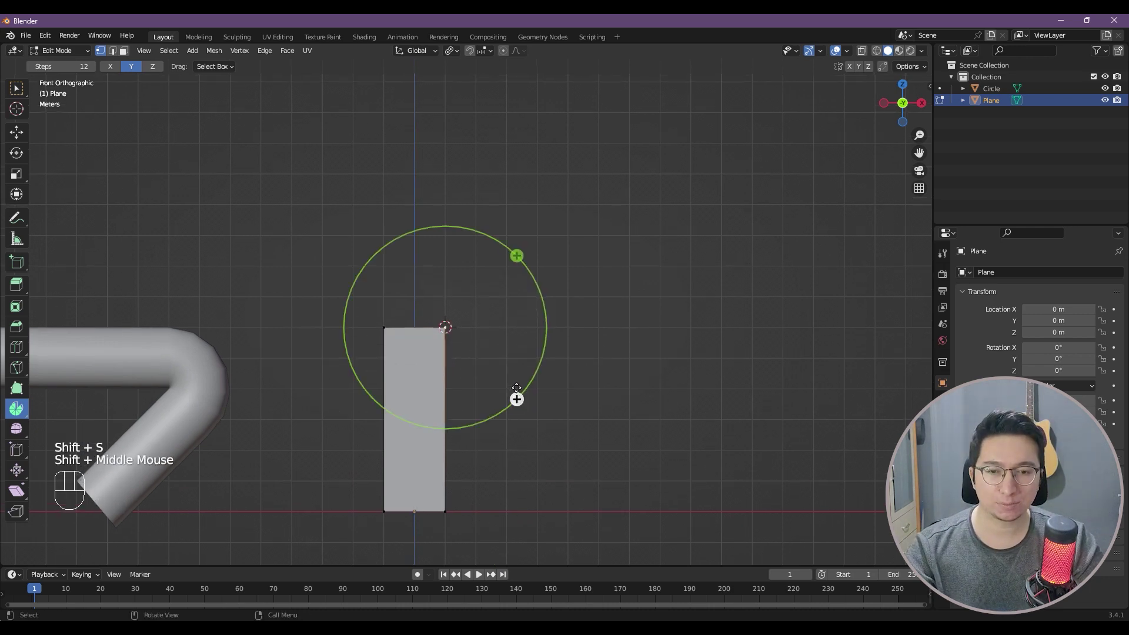
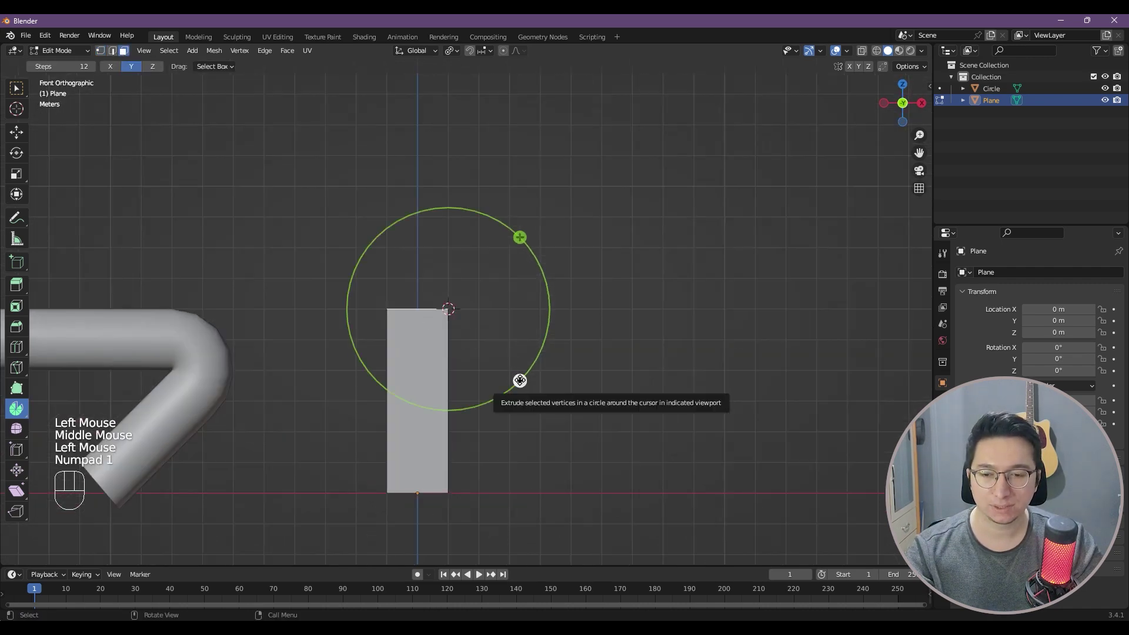
drag(522, 381, 376, 381)
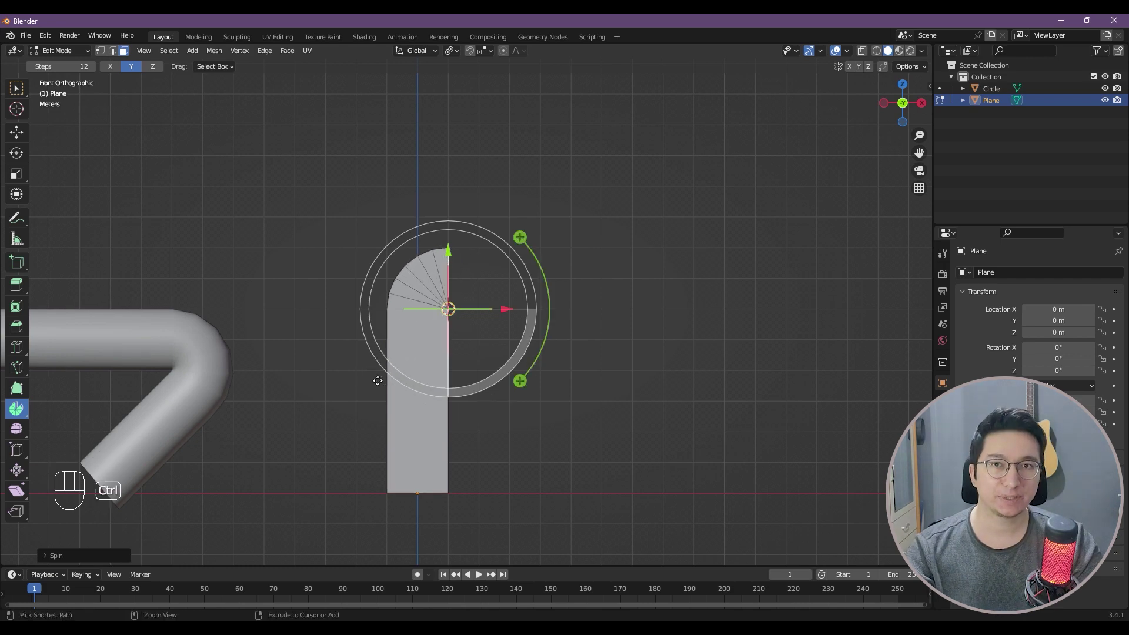
key(ctrl+z)
key(ctrl+z)
middle_click(440, 351)
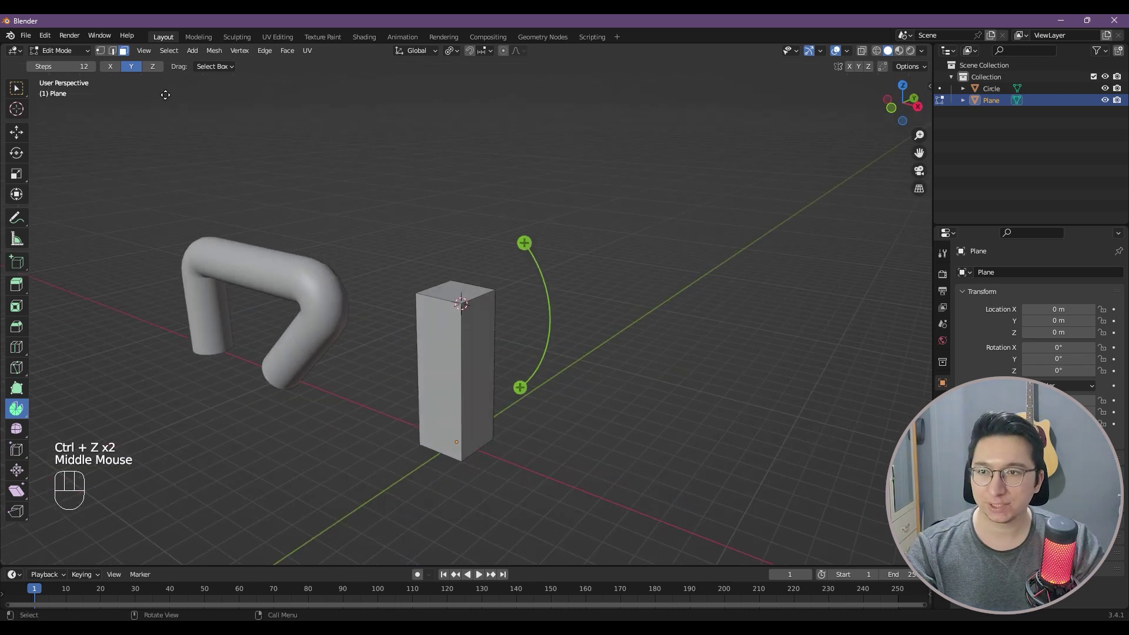
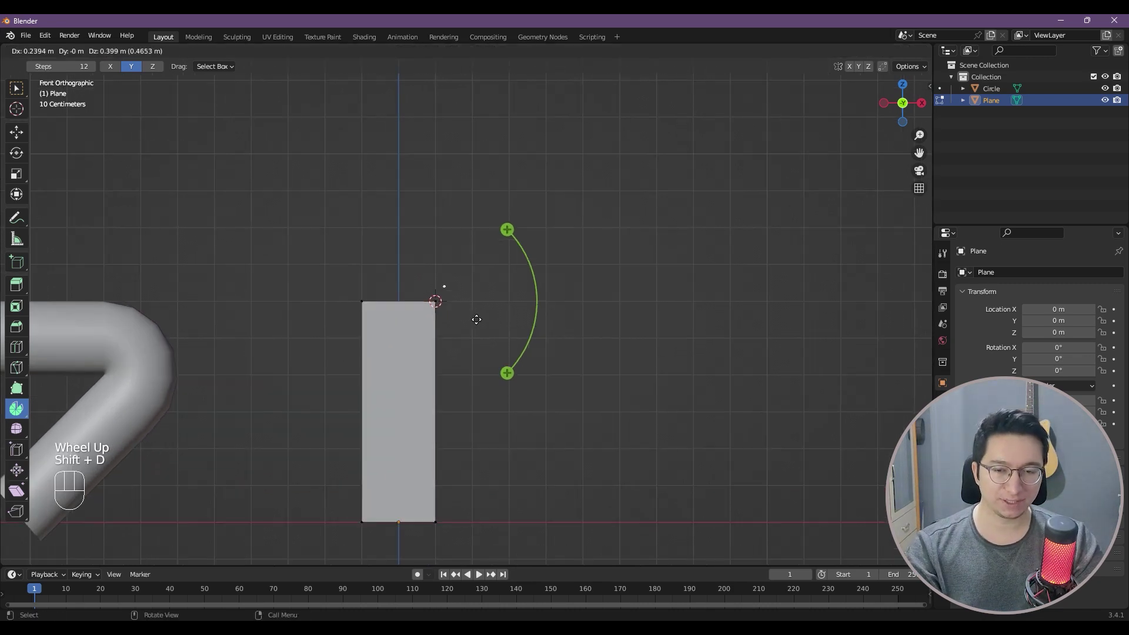
Move the 3D cursor pivot along X to sit right of the column top
key(g)
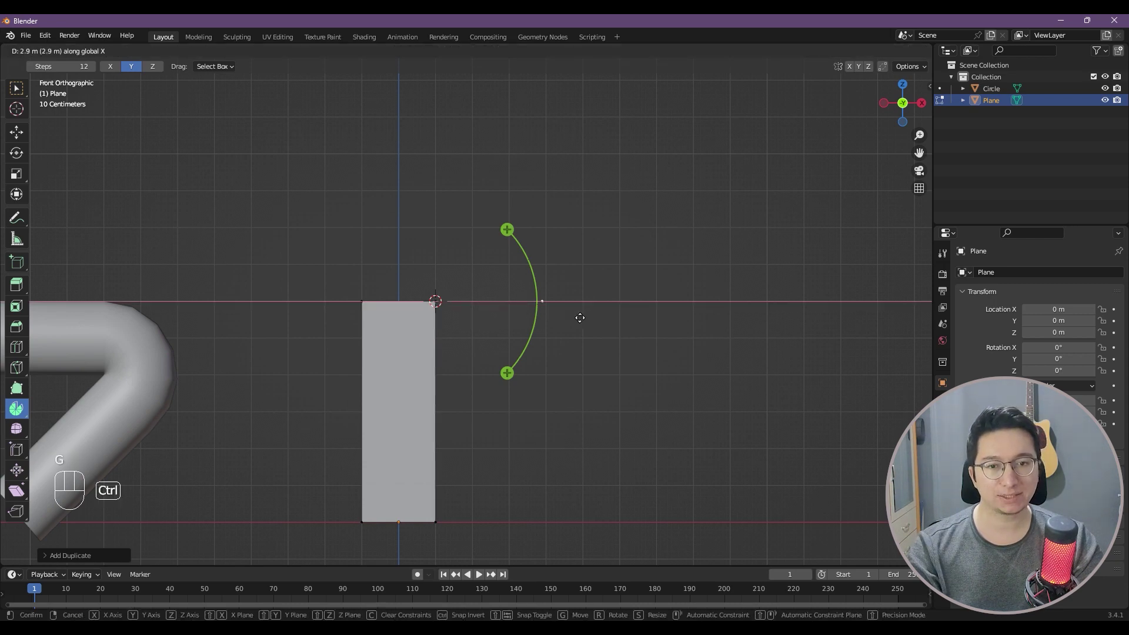
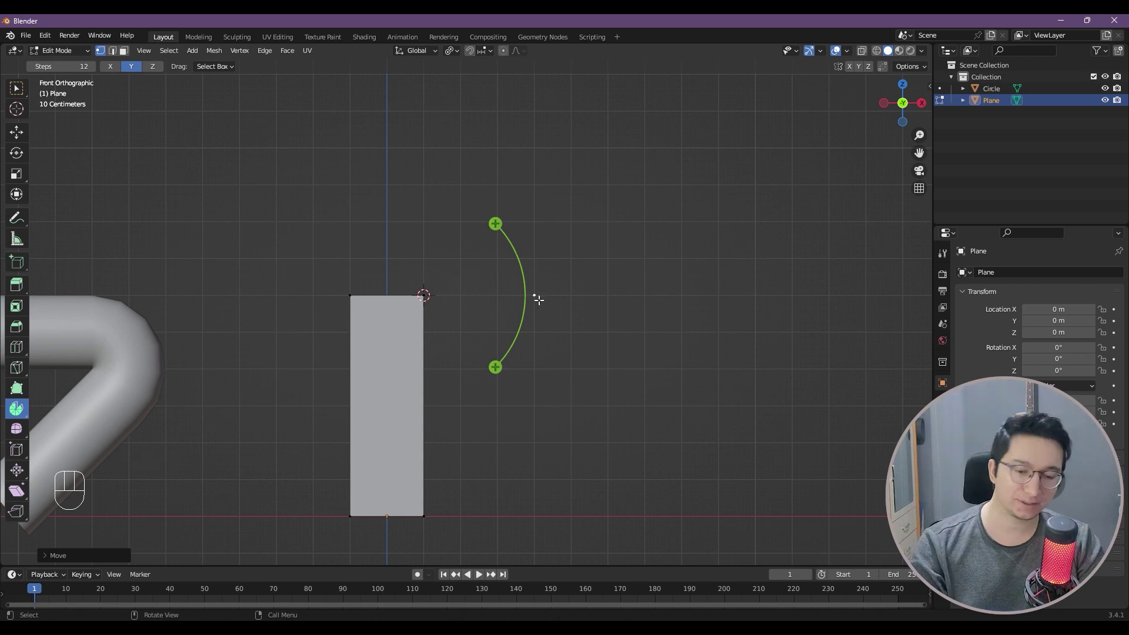
key(shift+s)
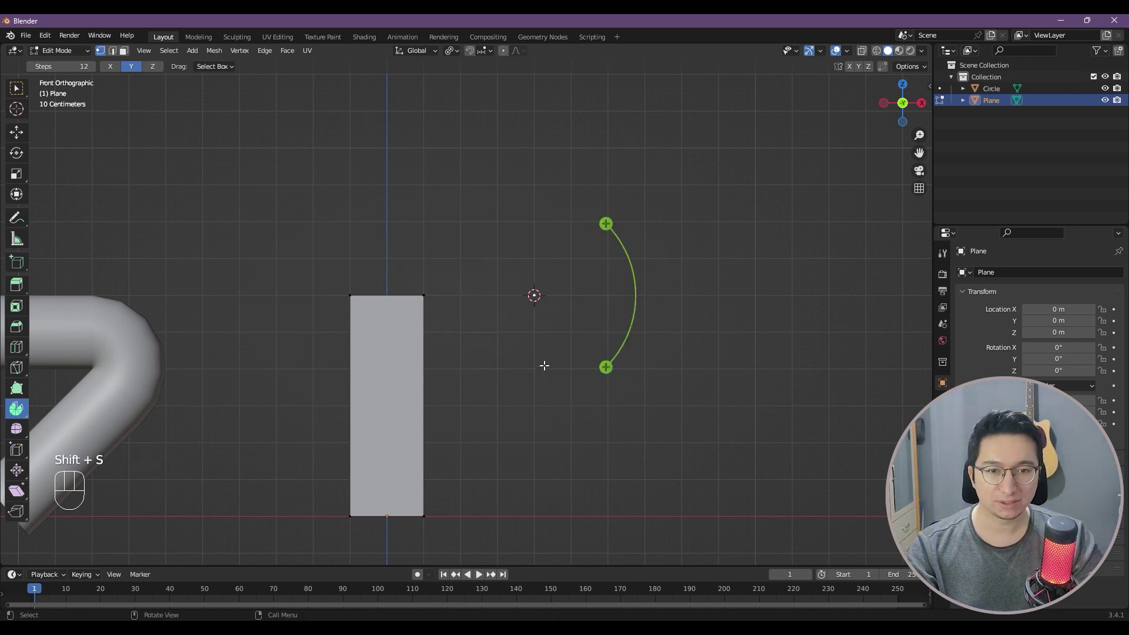
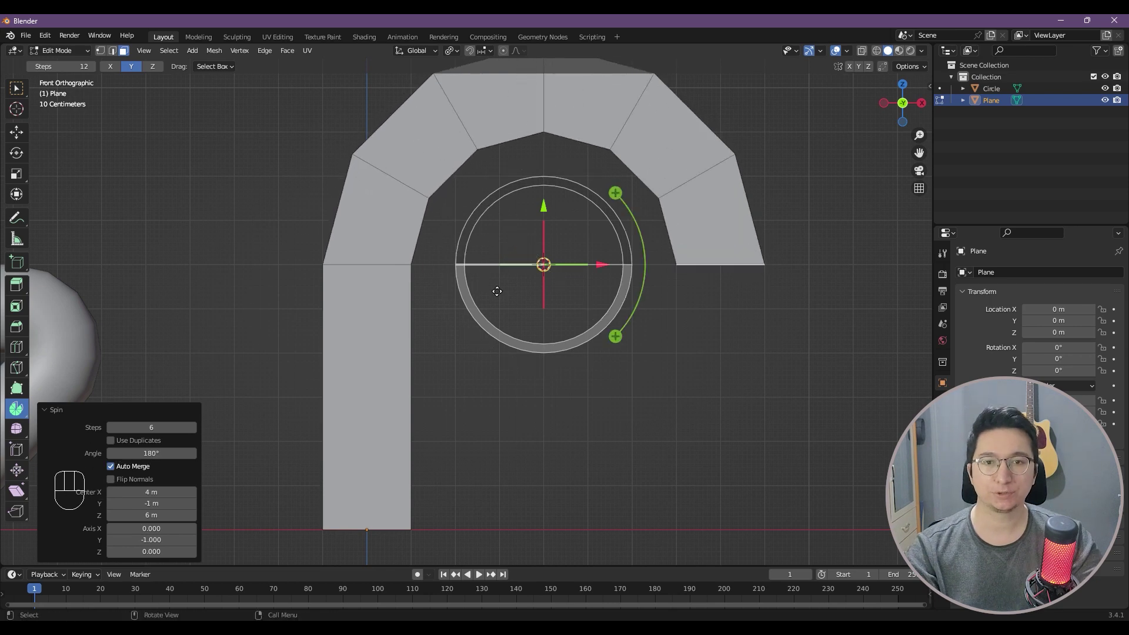
Spin the top 180° and raise the Spin Steps for a finely segmented half-circle arch
scroll(down, 3)
drag(560, 250, 497, 203)
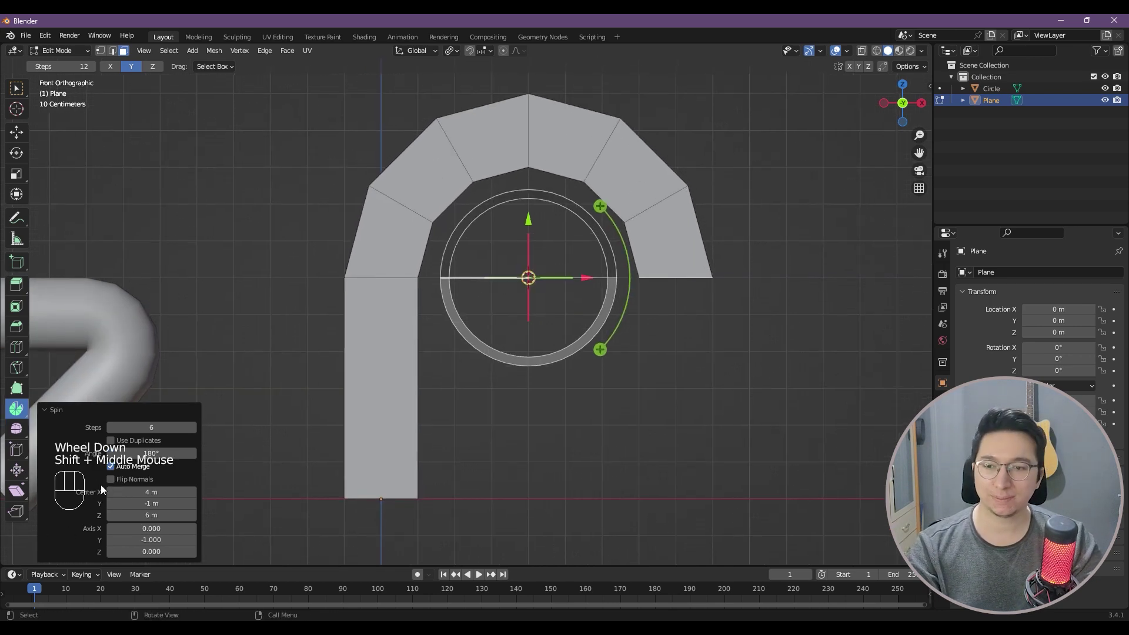
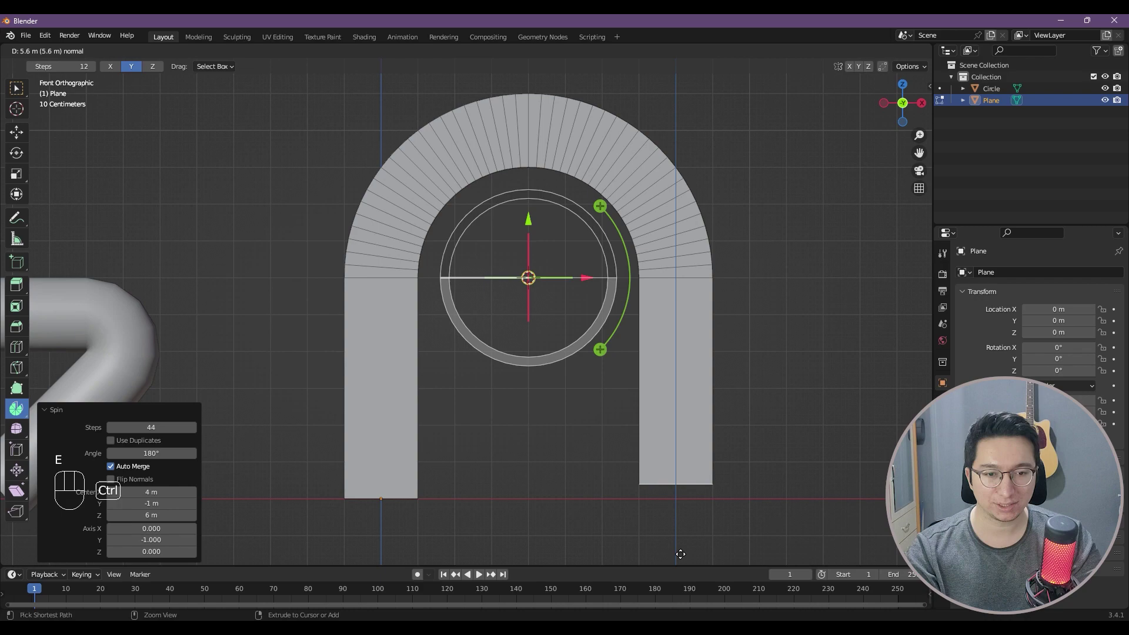
scroll(down, 3)
middle_click(657, 214)
Extrude the arch's free end down to the ground and apply Shade Auto Smooth
key(Tab)
drag(642, 250, 553, 253)
right_click(555, 253)
right_click(572, 254)
drag(568, 256, 637, 239)
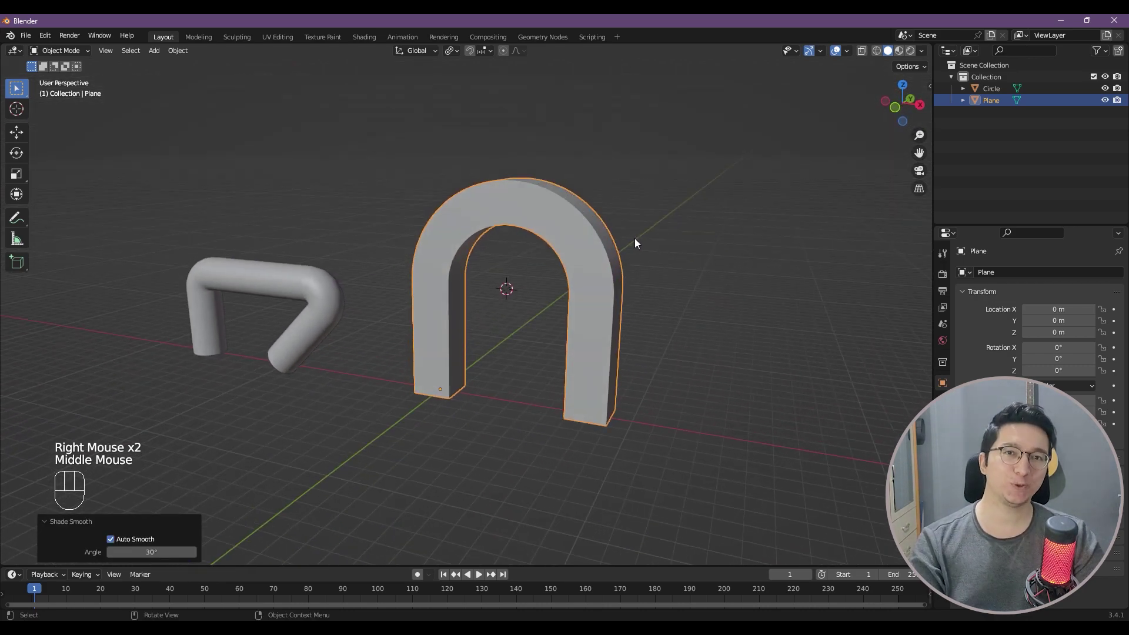